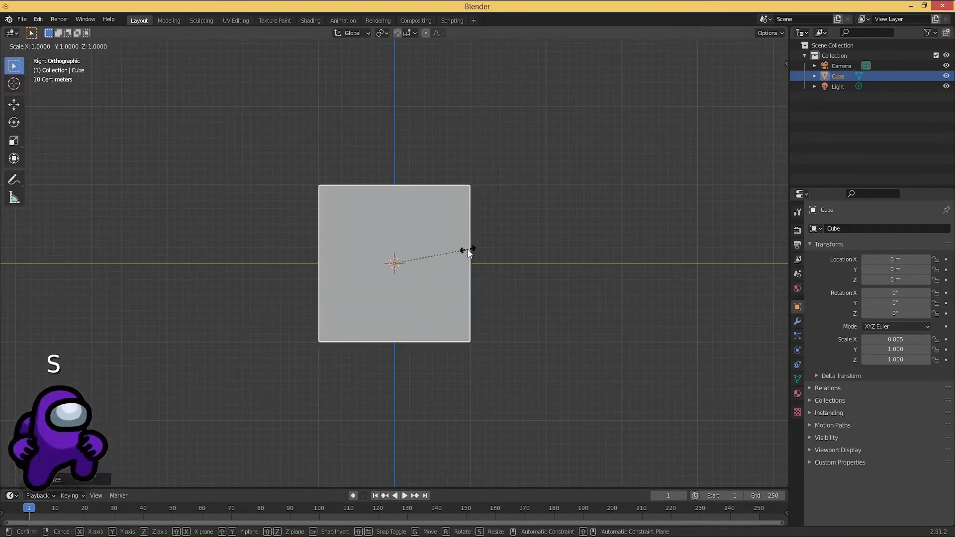
- Confirm the cube's slimmer 0.805 × 0.741 proportions and bring up the shading choices
{"action": "left_click", "coordinate": [471, 252]}
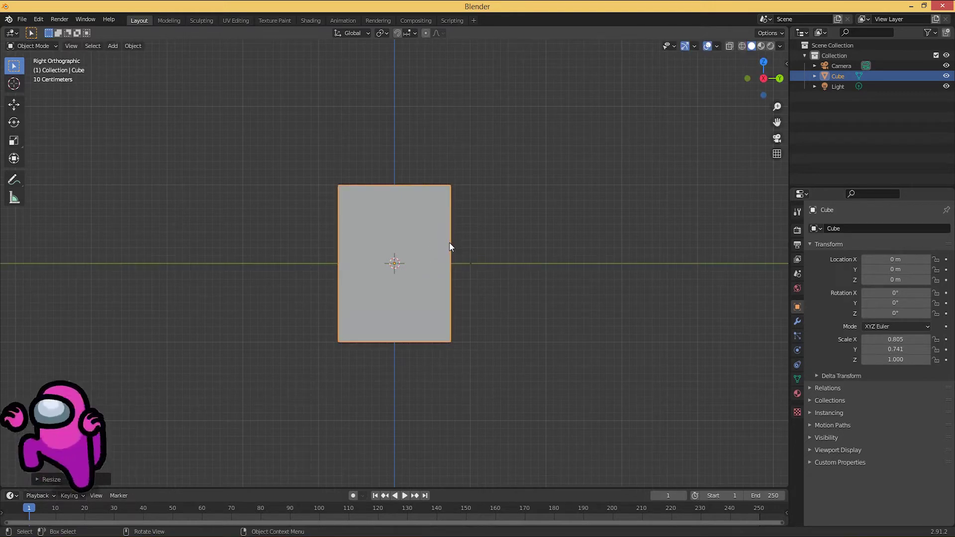
{"action": "key", "text": "z"}
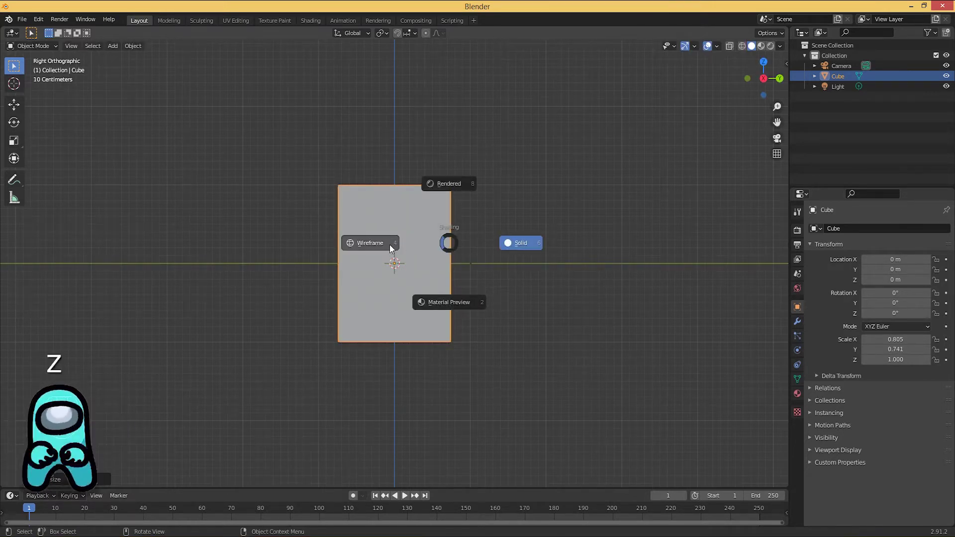
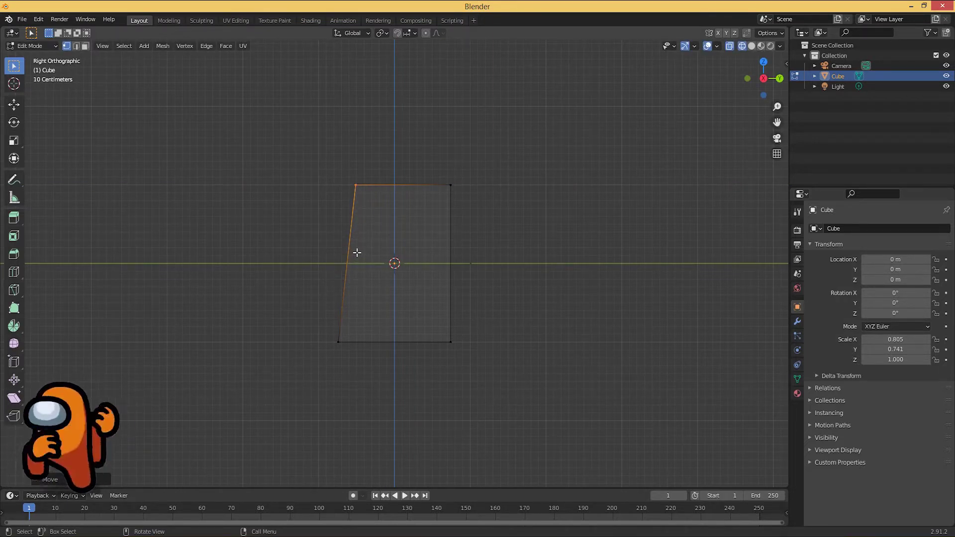
- Turn off X-ray and toggle Edit Mode to preview the subdivided, rounded block
{"action": "key", "text": "z"}
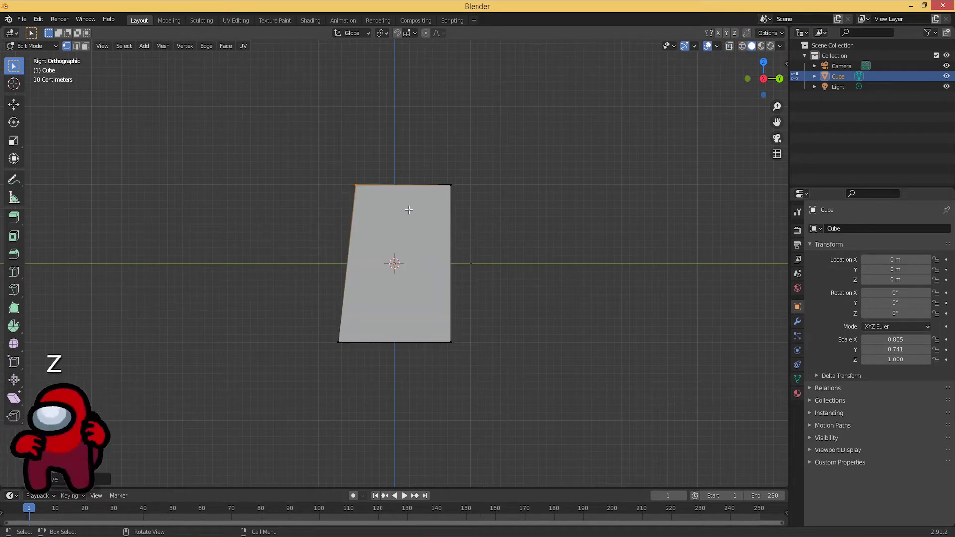
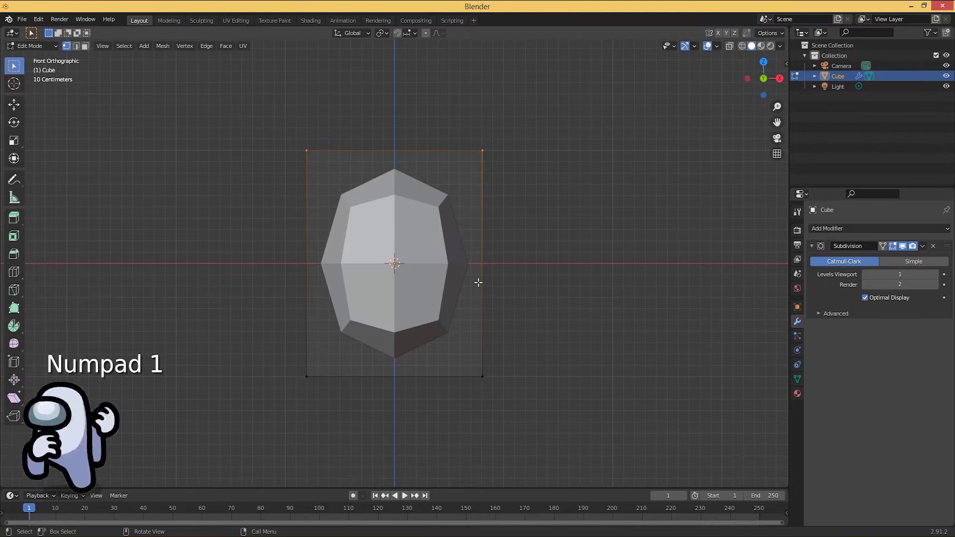
{"action": "key", "text": "Tab"}
{"action": "key", "text": "Tab"}
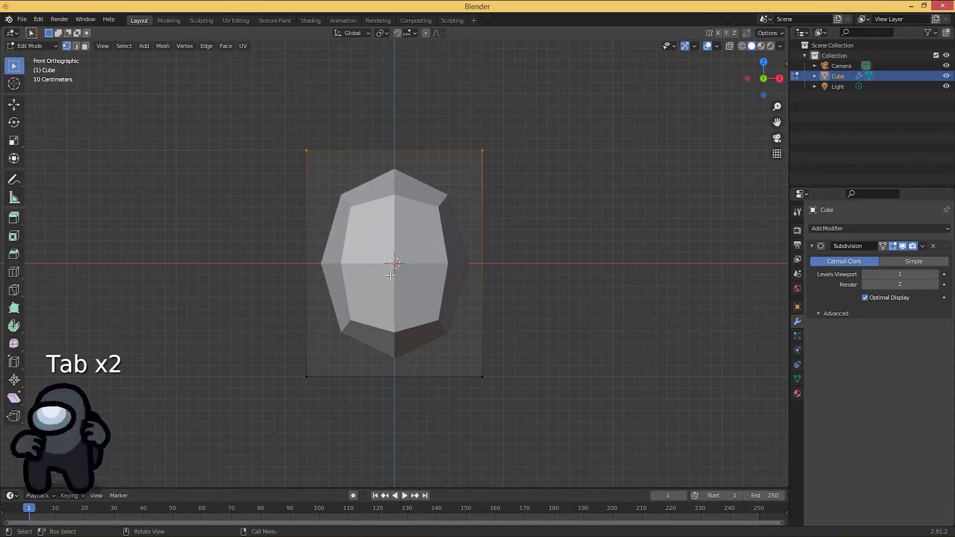
- Add a horizontal edge loop around the body and return to the side view
{"action": "key", "text": "ctrl+r"}
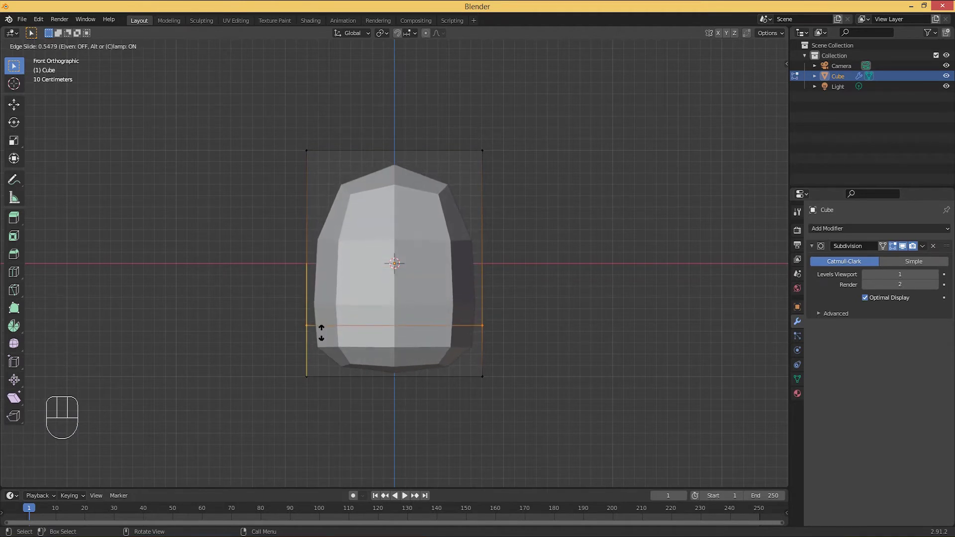
{"action": "left_click_drag", "start_coordinate": [503, 267], "coordinate": [411, 204]}
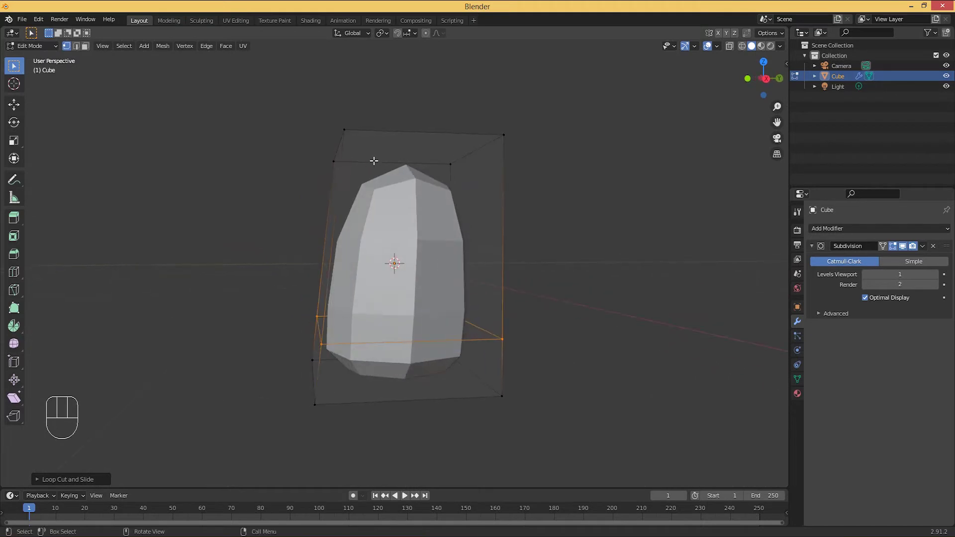
{"action": "key", "text": "KP_3"}
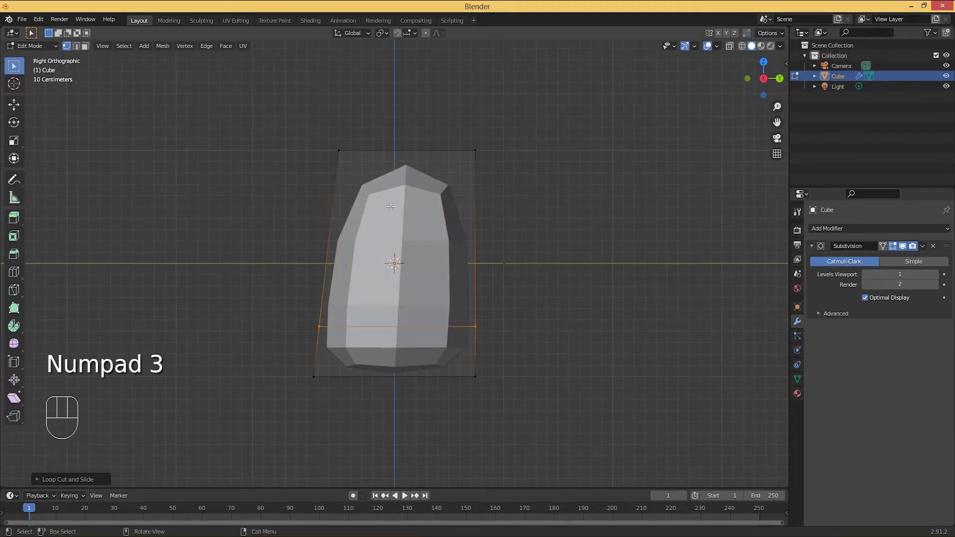
- Select the back-edge vertices in X-ray and slide them along X
{"action": "left_click_drag", "start_coordinate": [327, 141], "coordinate": [357, 167]}
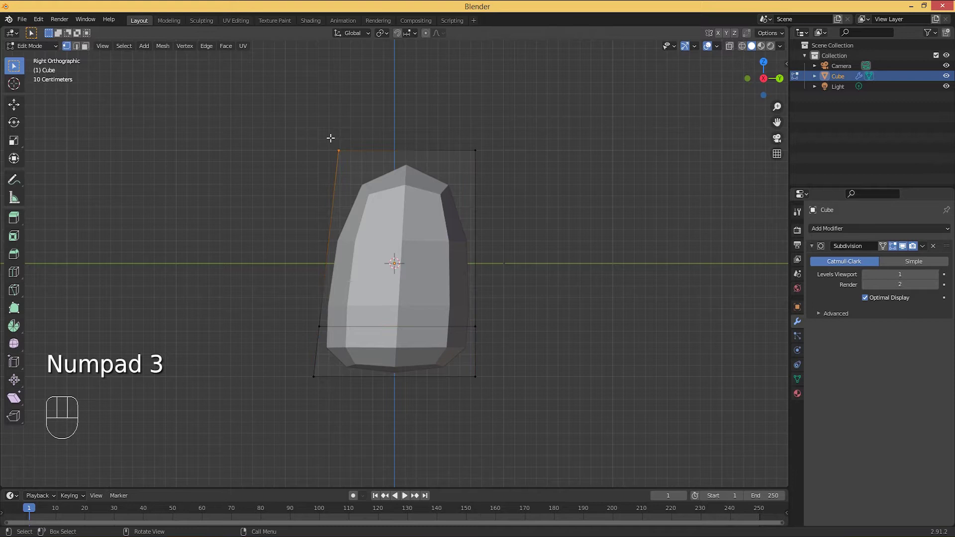
{"action": "key", "text": "z"}
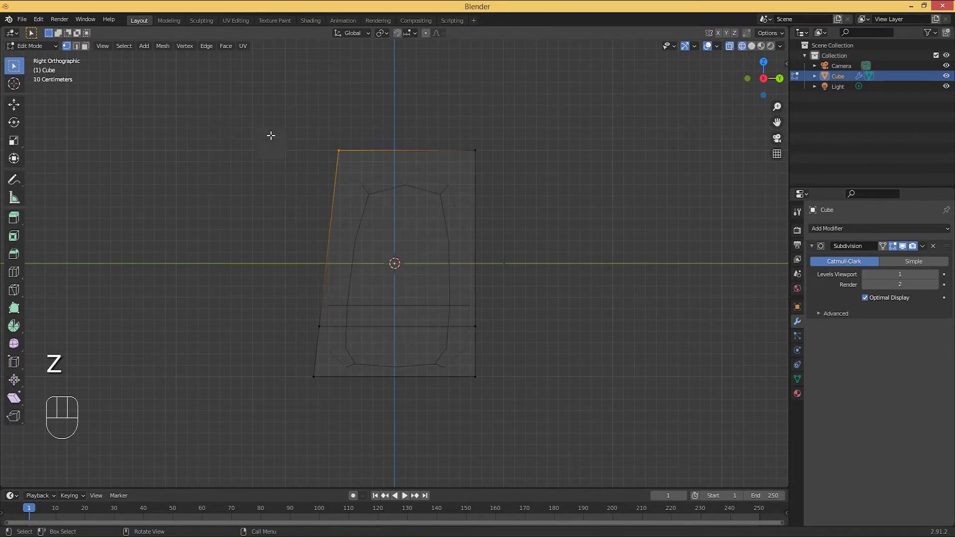
{"action": "left_click", "coordinate": [370, 185]}
{"action": "key", "text": "g"}
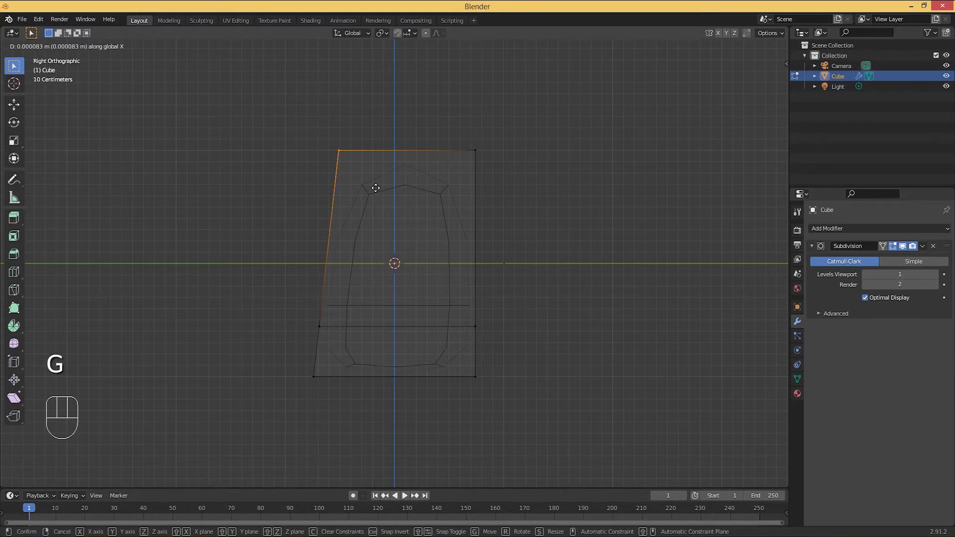
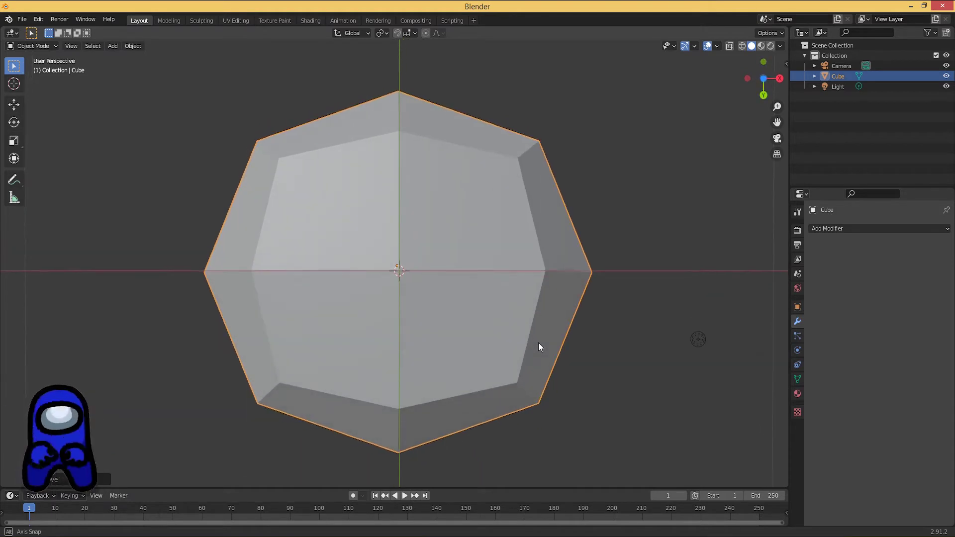
- Enter Edit Mode and pull a mid-side vertex about −0.24 m inward along X
{"action": "key", "text": "Tab"}
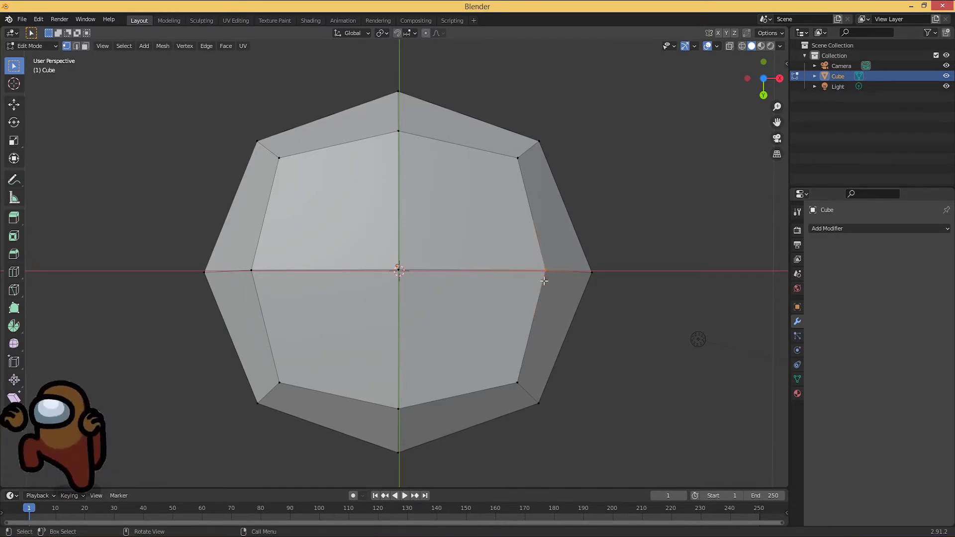
{"action": "key", "text": "g"}
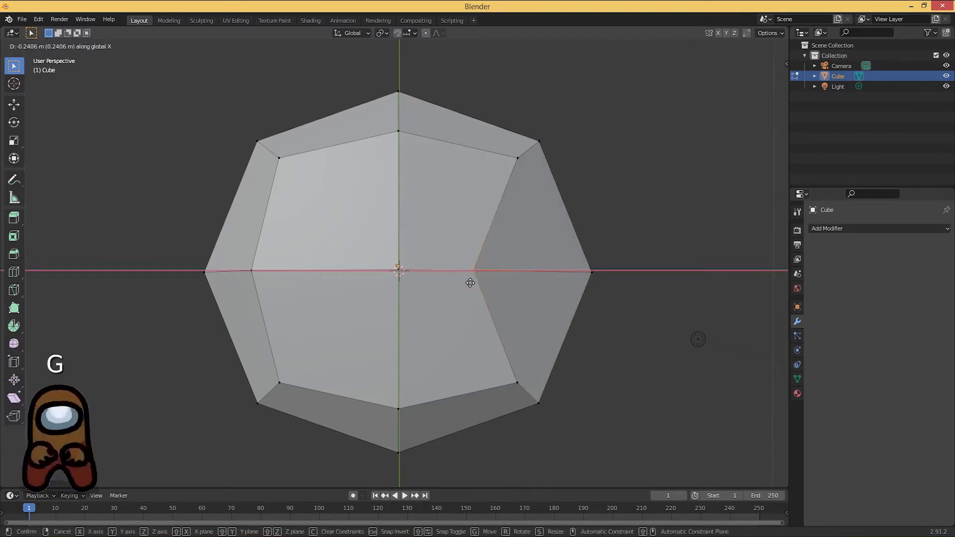
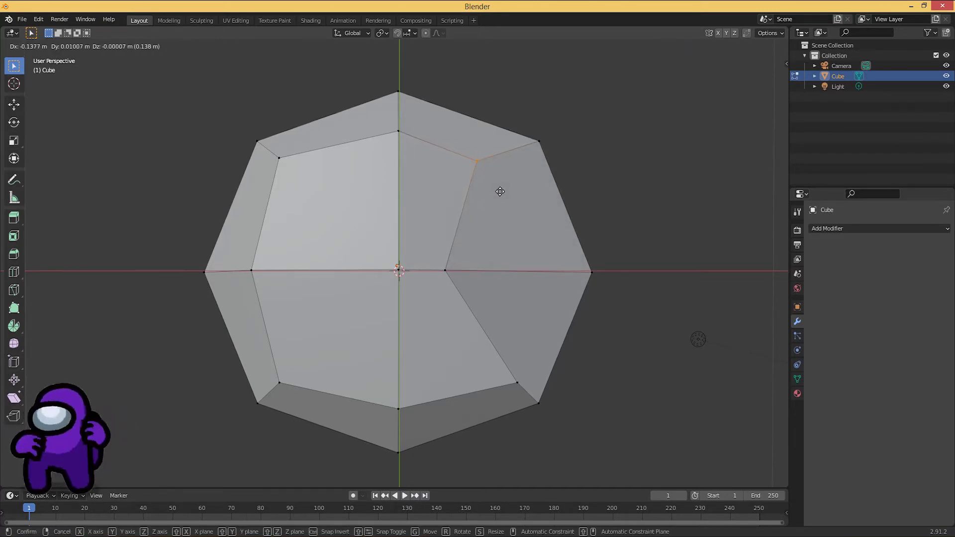
- Move the lower right vertex into the corner to even out the side faces
{"action": "key", "text": "g"}
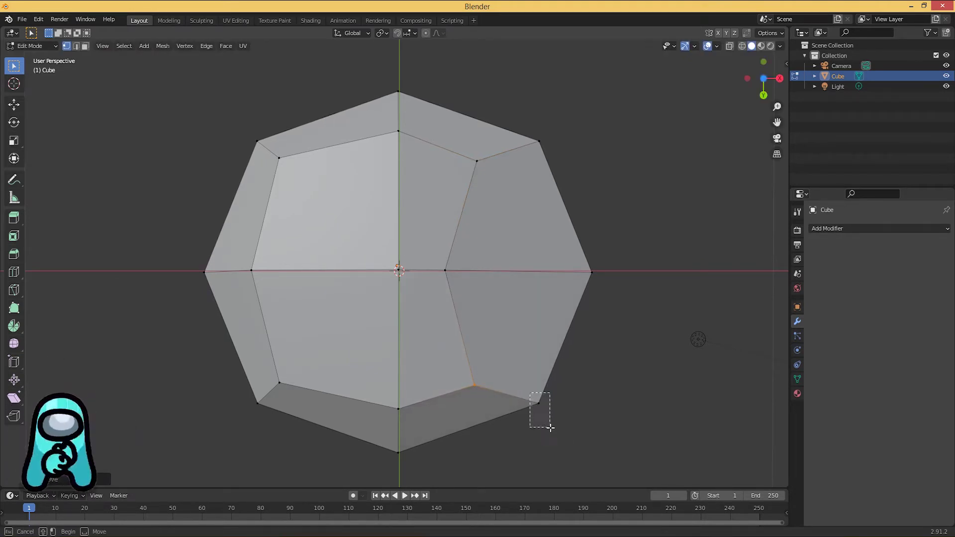
{"action": "key", "text": "g"}
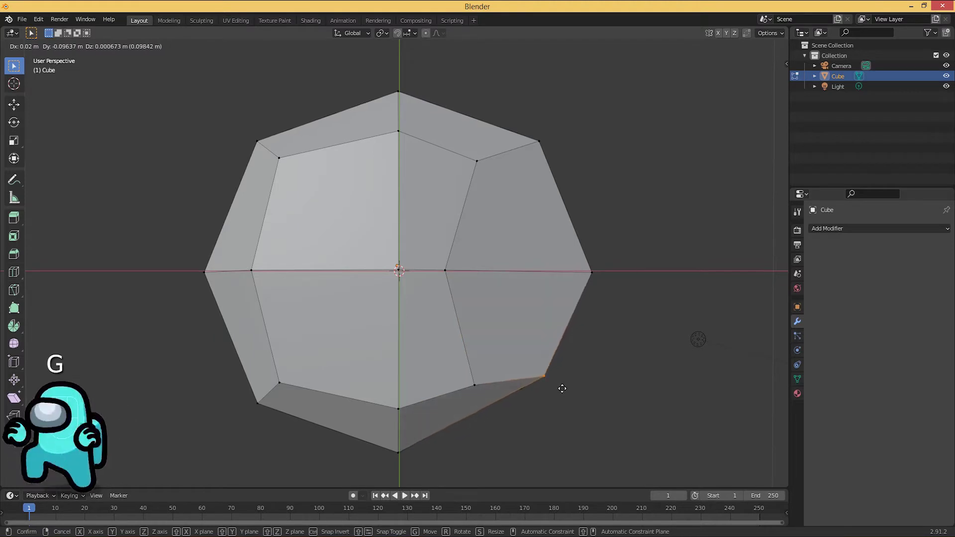
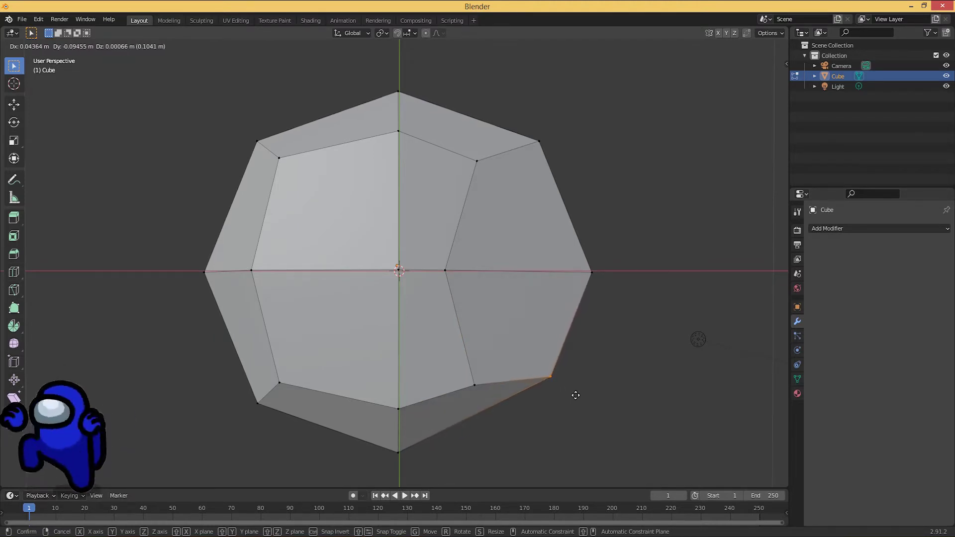
{"action": "left_click_drag", "start_coordinate": [566, 397], "coordinate": [463, 382]}
{"action": "key", "text": "g"}
{"action": "key", "text": "g"}
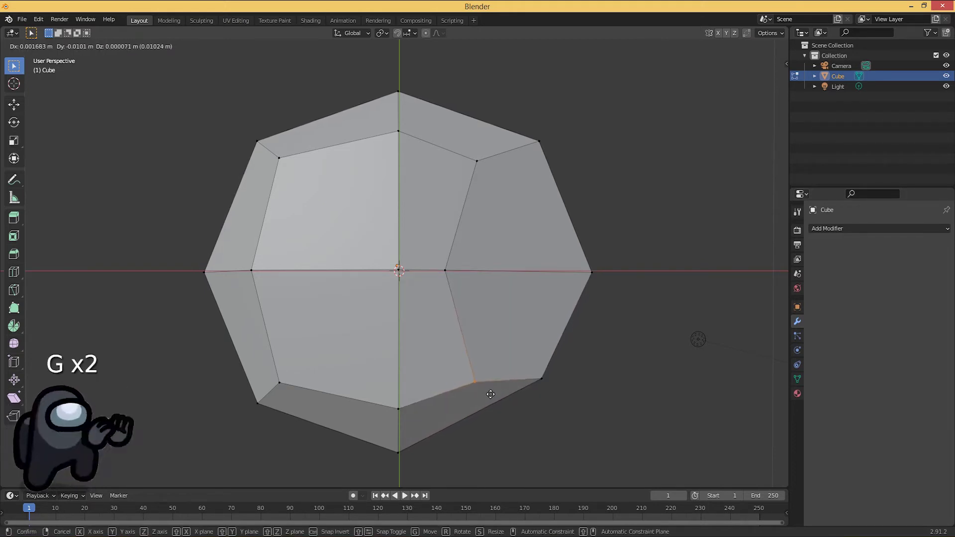
{"action": "key", "text": "g"}
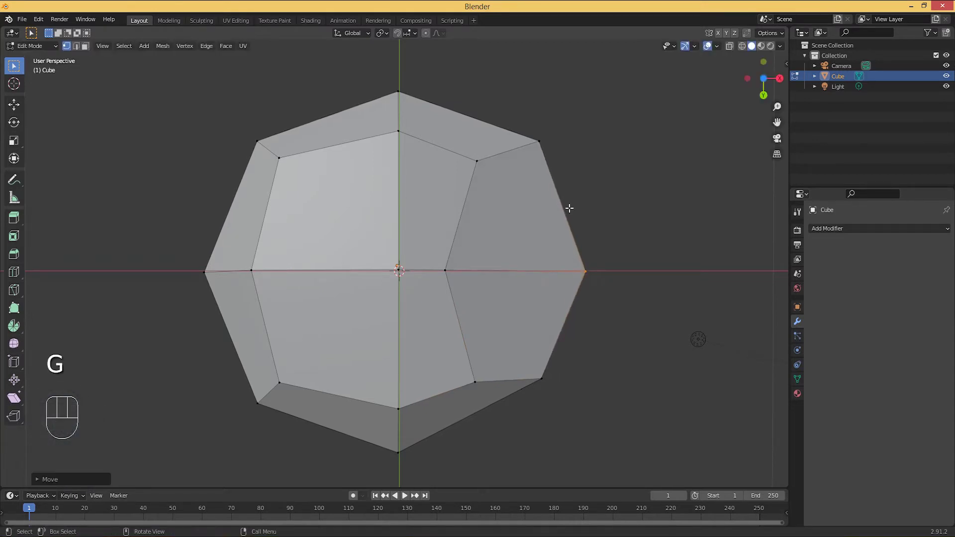
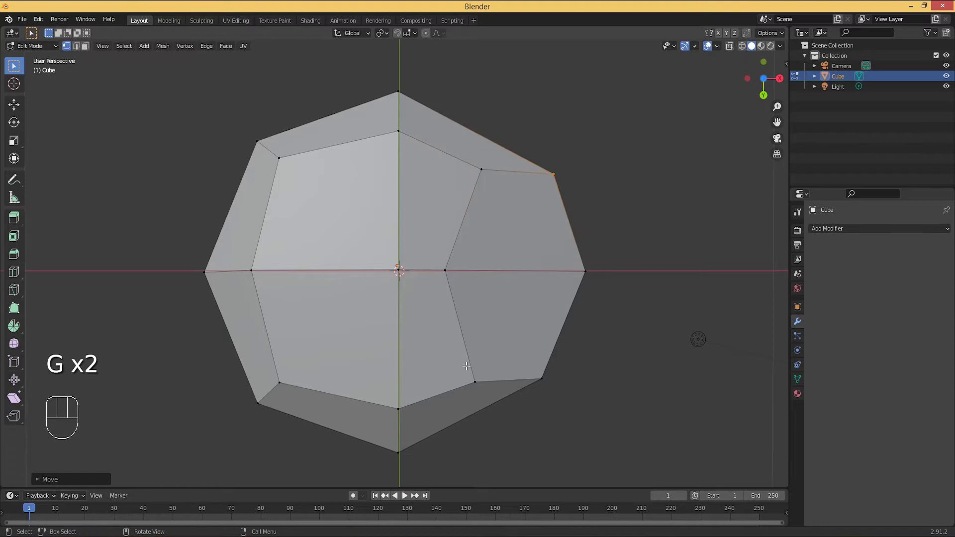
- Nudge the upper and lower right vertices outward for an even side profile
{"action": "left_click", "coordinate": [486, 387]}
{"action": "key", "text": "g"}
{"action": "left_click", "coordinate": [554, 388]}
{"action": "key", "text": "g"}
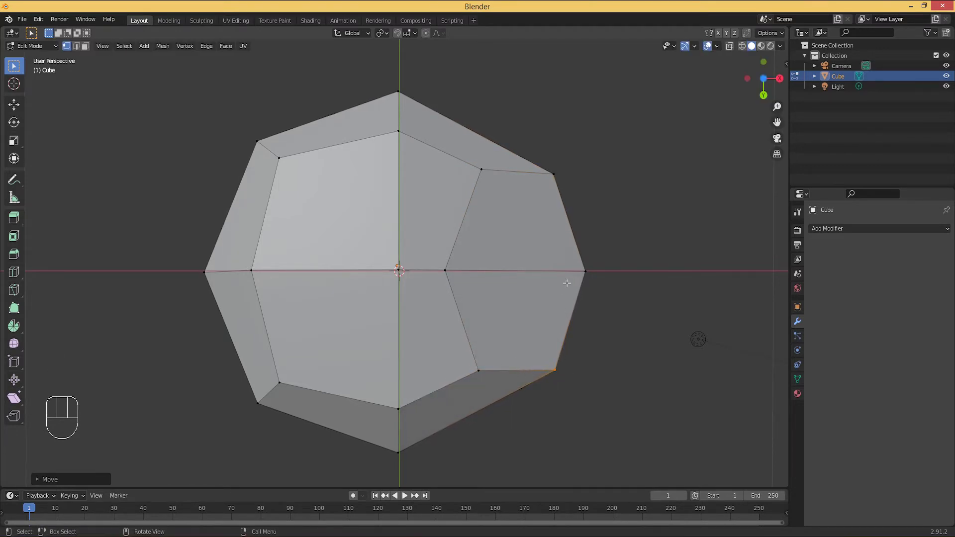
- Select the bottom faces and extrude them about 0.58 m downward into a leg
{"action": "left_click", "coordinate": [88, 51]}
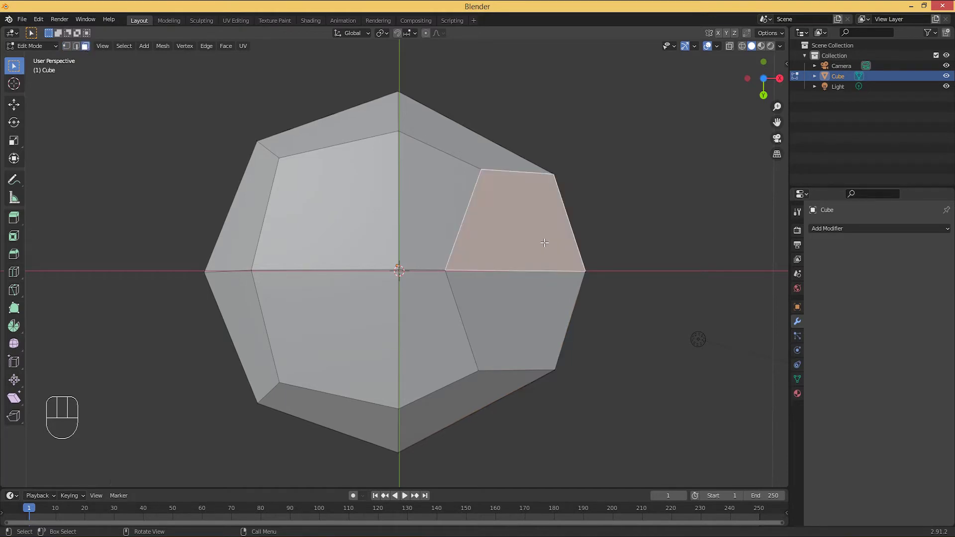
{"action": "left_click", "coordinate": [527, 302]}
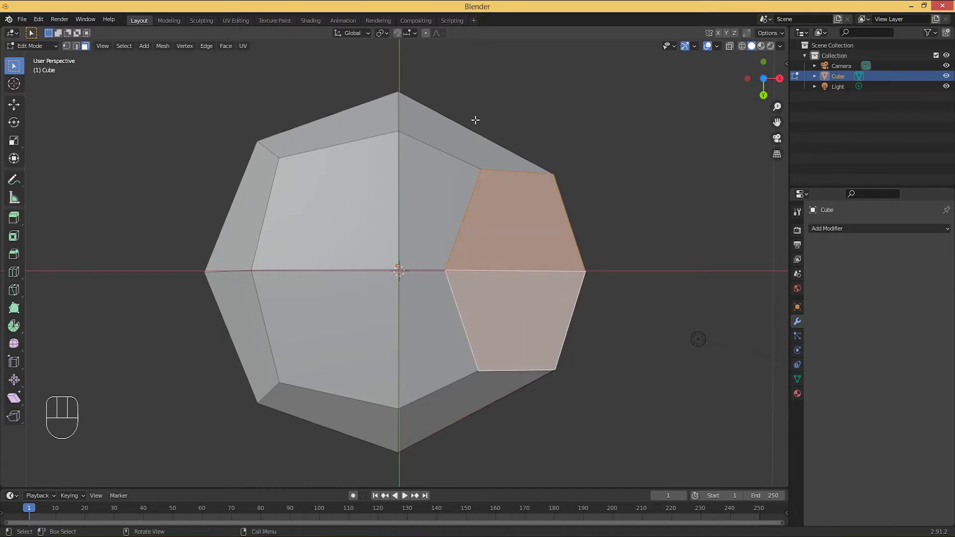
{"action": "left_click_drag", "start_coordinate": [474, 128], "coordinate": [483, 327]}
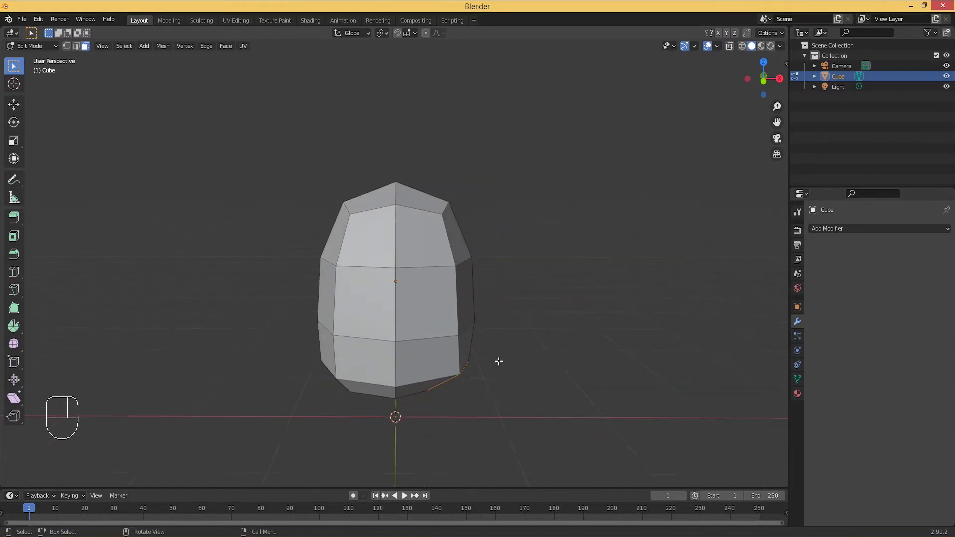
{"action": "key", "text": "KP_1"}
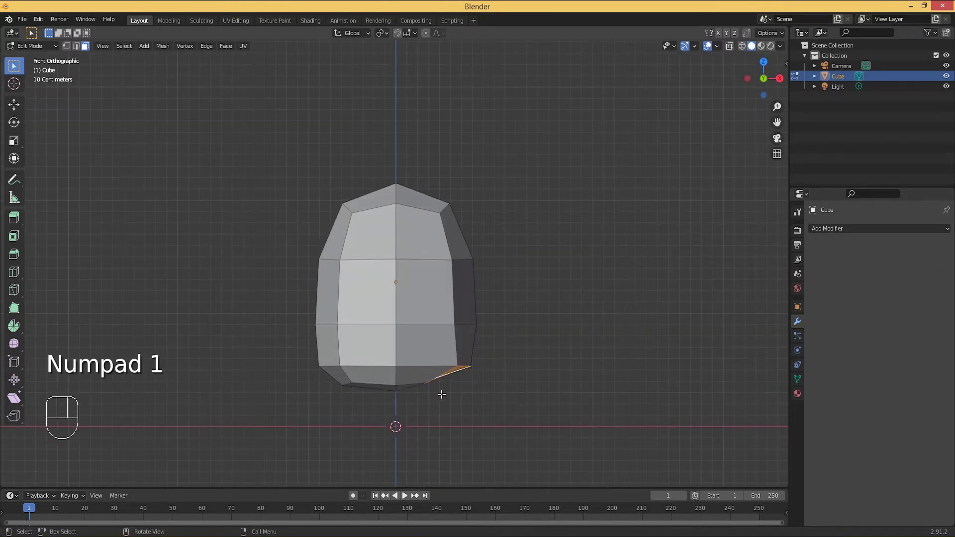
{"action": "left_click_drag", "start_coordinate": [589, 409], "coordinate": [557, 380]}
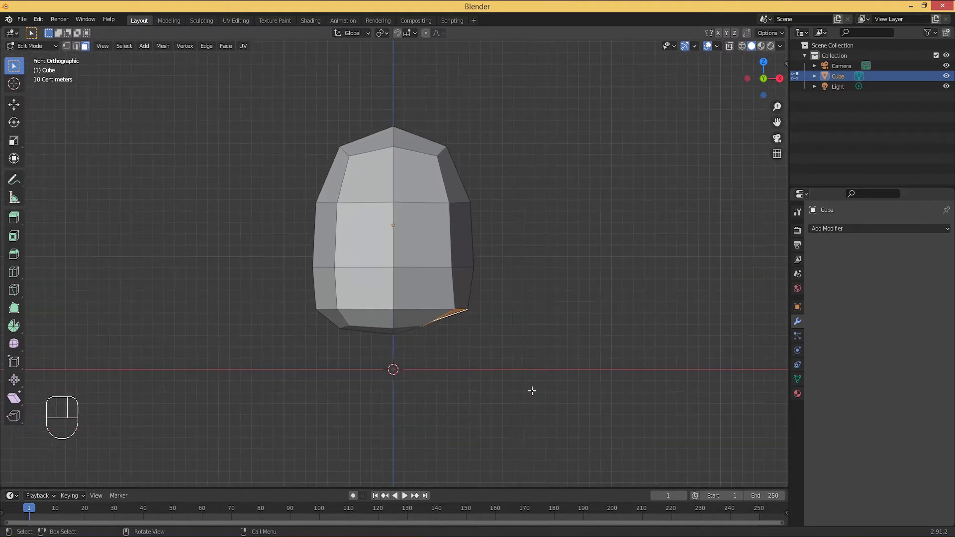
{"action": "key", "text": "e"}
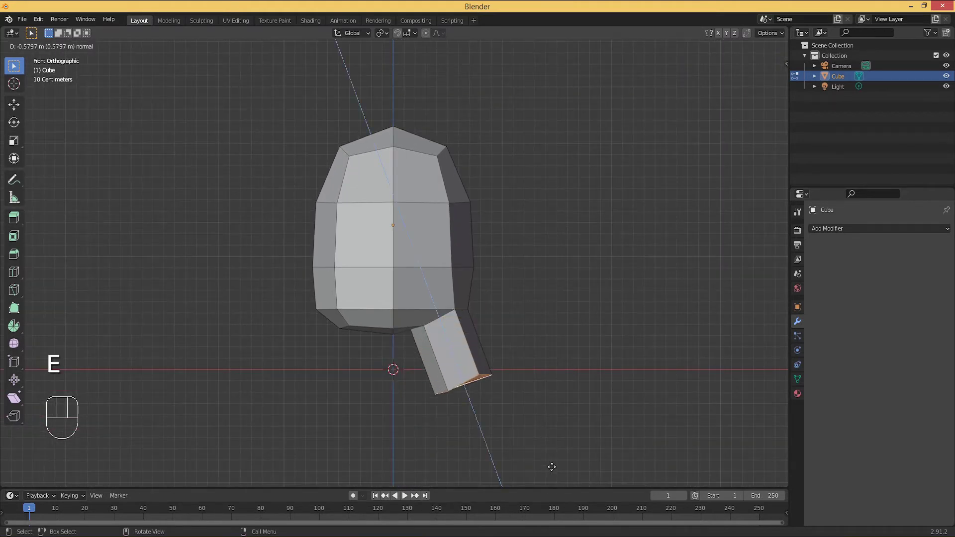
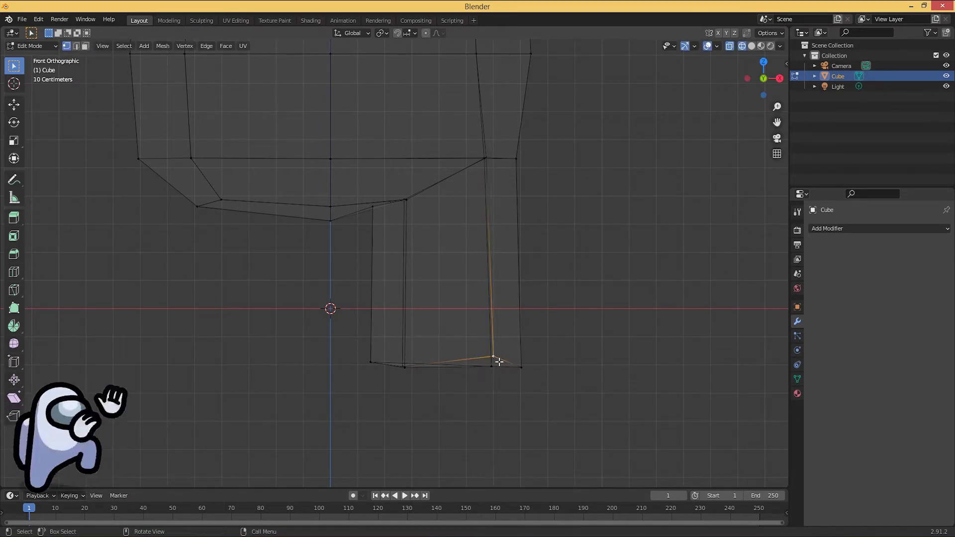
- Line up the leg's outer and inner edges so they hang vertically
{"action": "key", "text": "g"}
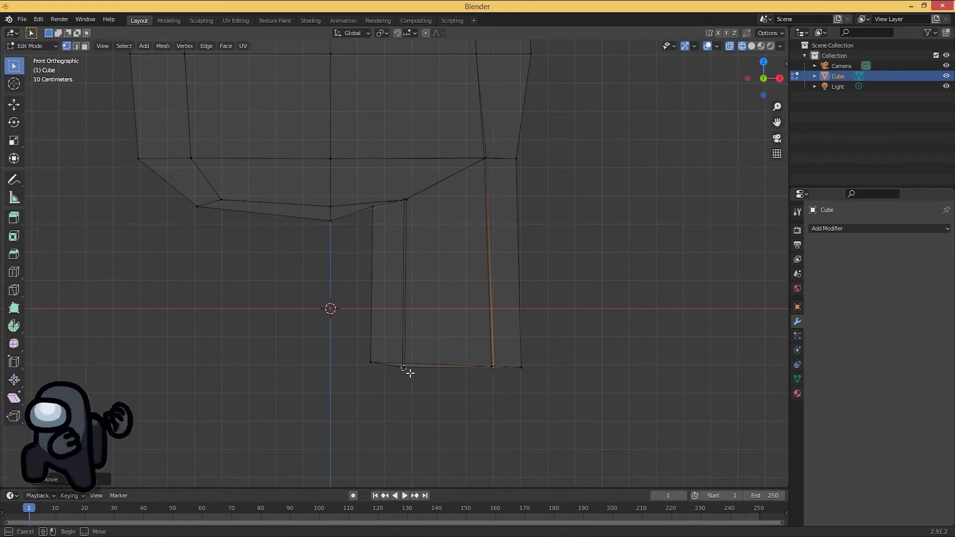
{"action": "key", "text": "g"}
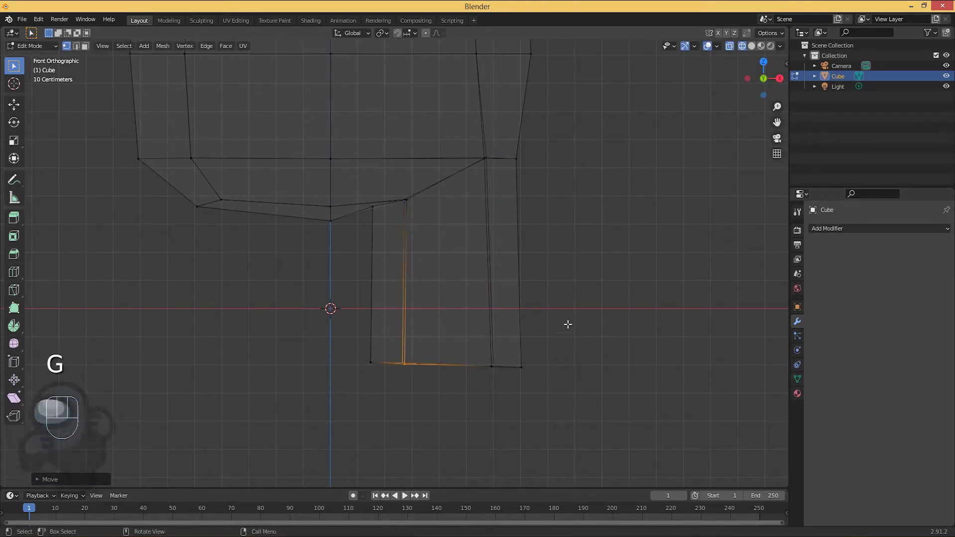
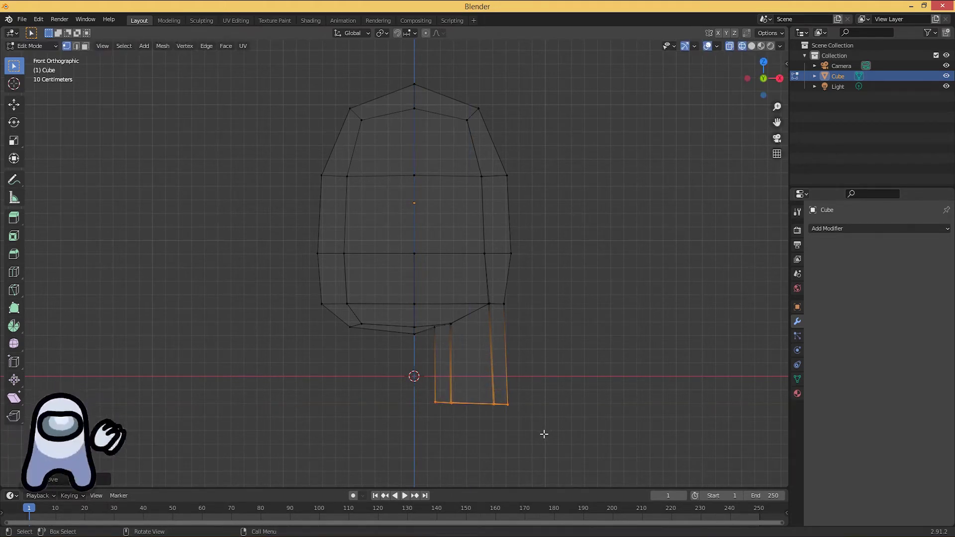
- Rotate the leg bottom about −1.5 degrees so it sits level
{"action": "key", "text": "r"}
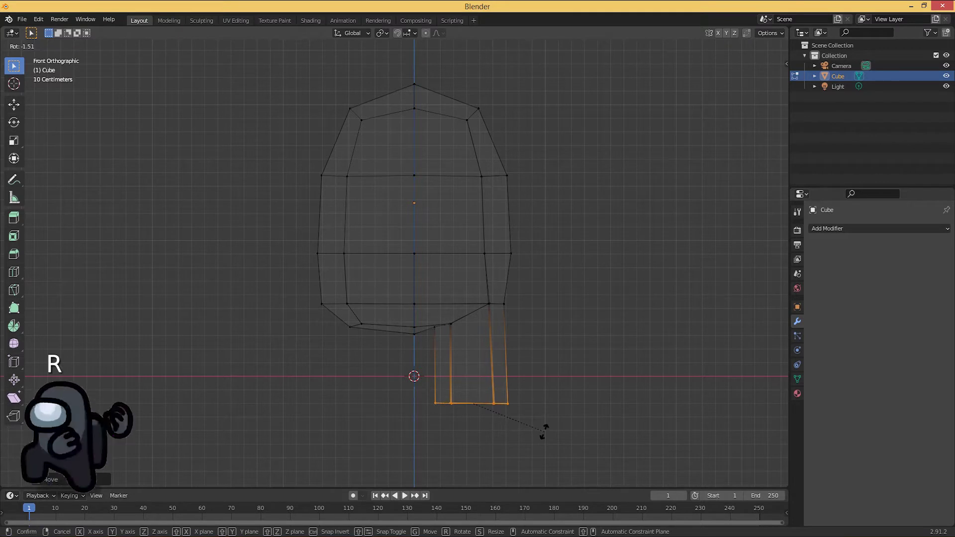
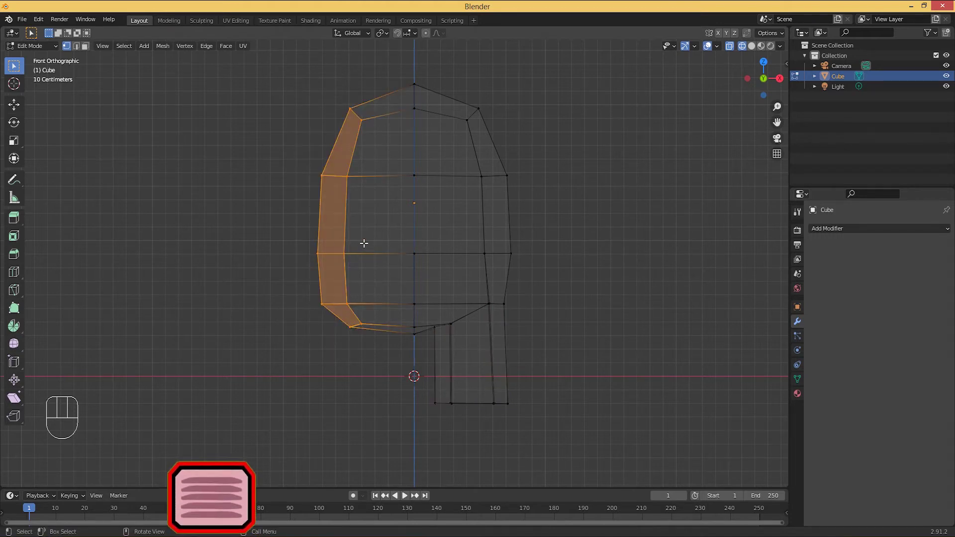
- Delete the left half of the body and switch the viewport to solid shading
{"action": "key", "text": "x"}
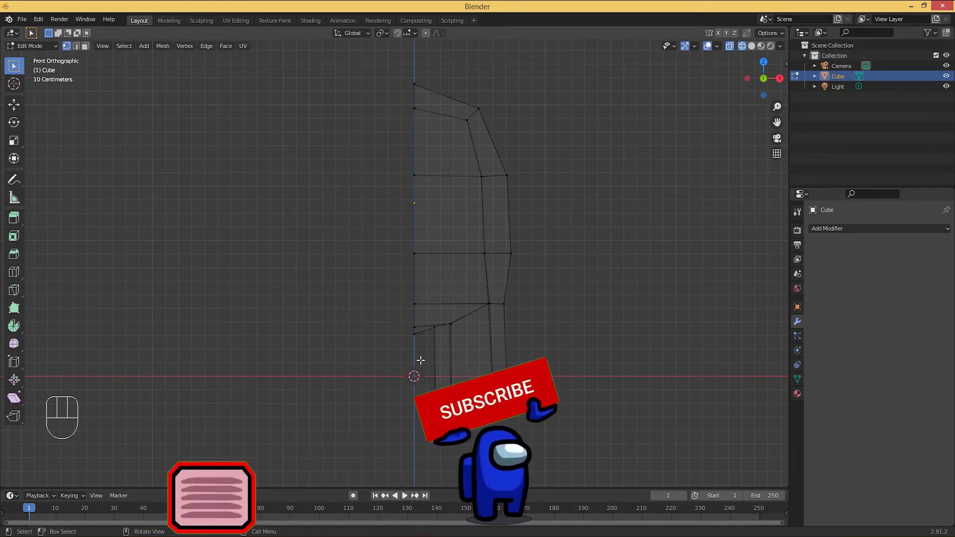
{"action": "key", "text": "z"}
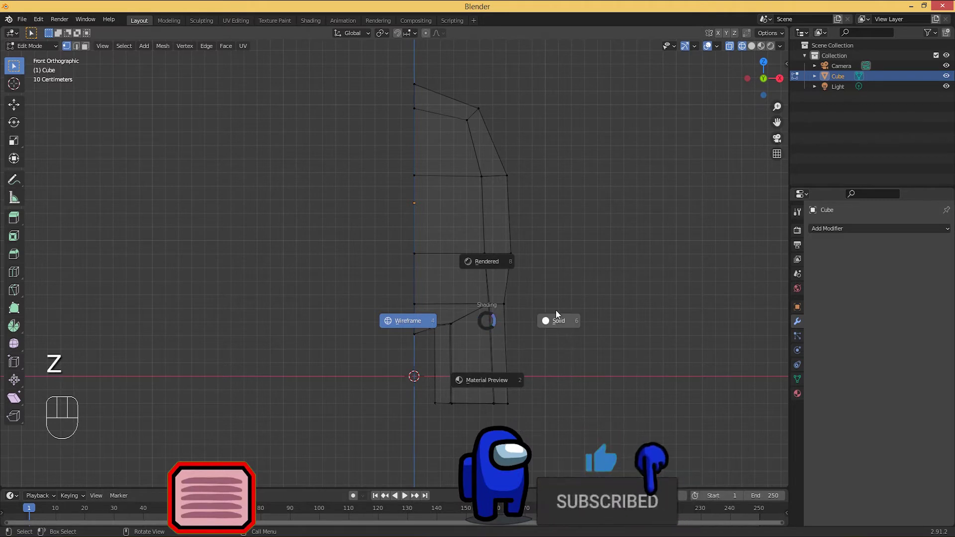
{"action": "left_click_drag", "start_coordinate": [552, 299], "coordinate": [543, 346]}
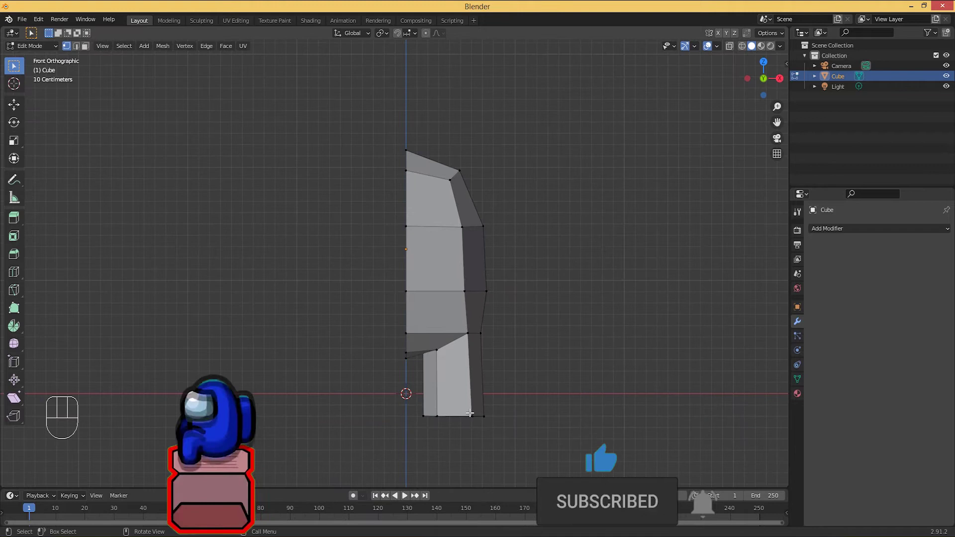
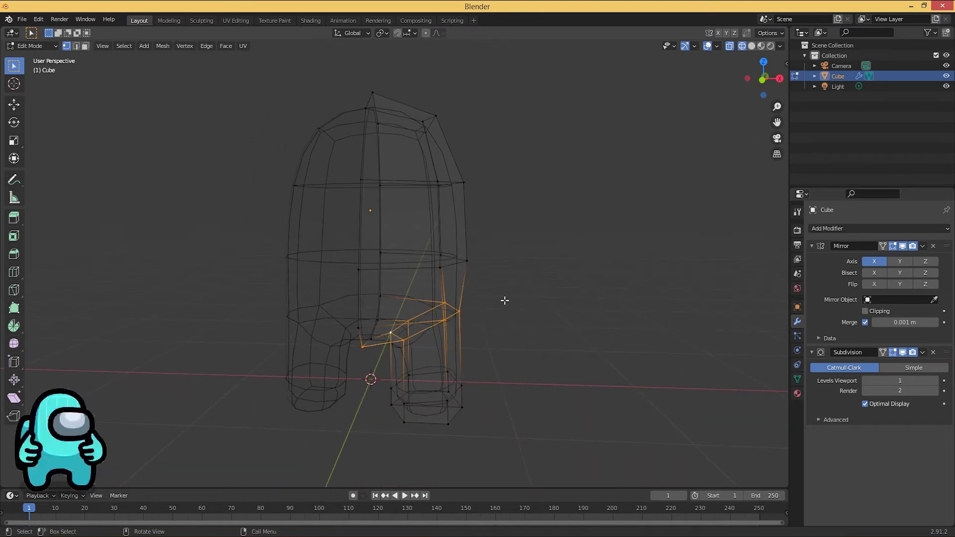
- Shade the mirrored crewmate solid and preview the smoothed body outside Edit Mode
{"action": "key", "text": "z"}
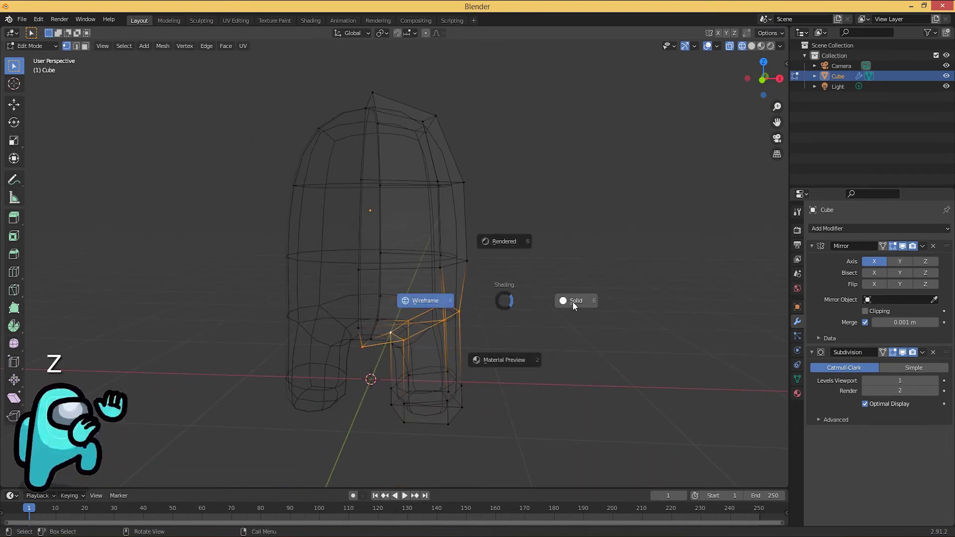
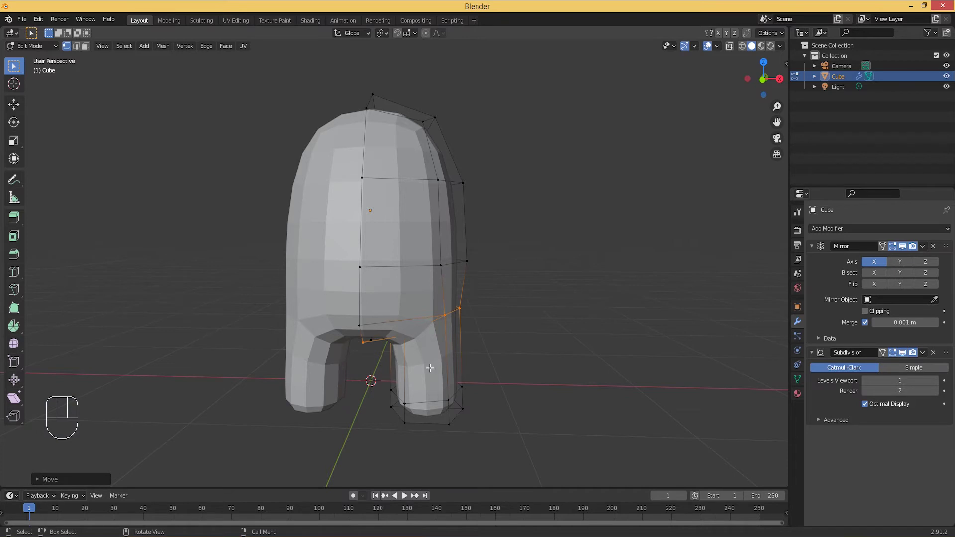
{"action": "middle_click", "coordinate": [505, 363]}
{"action": "middle_click", "coordinate": [498, 364]}
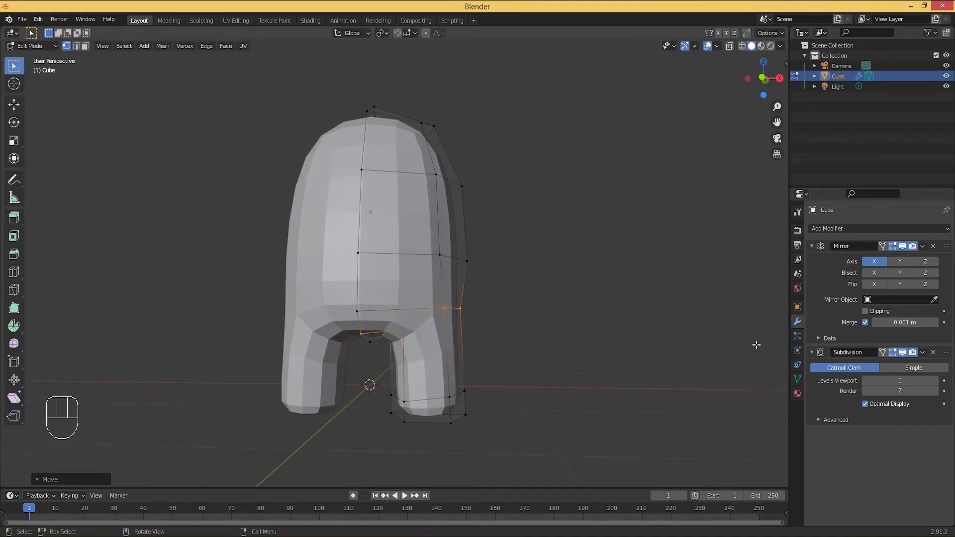
{"action": "key", "text": "Tab"}
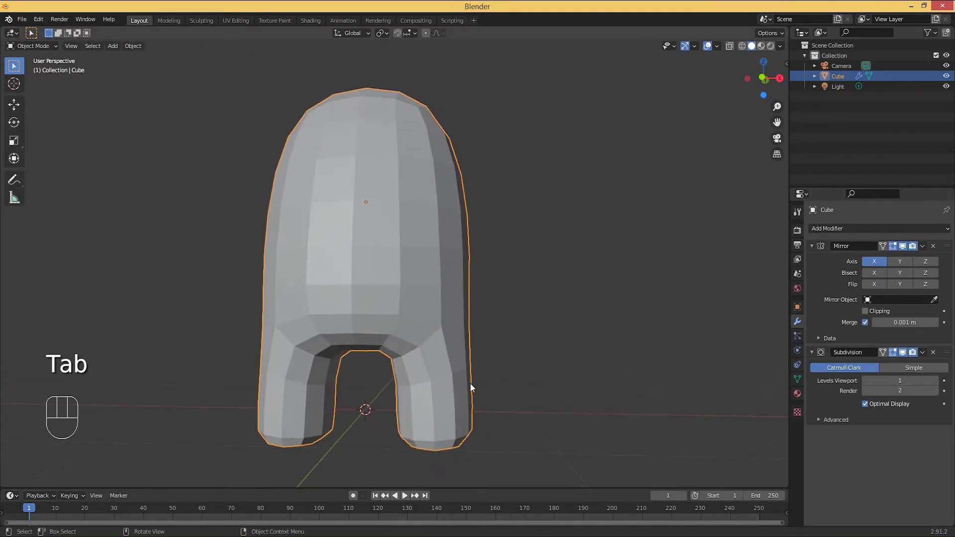
{"action": "key", "text": "Tab"}
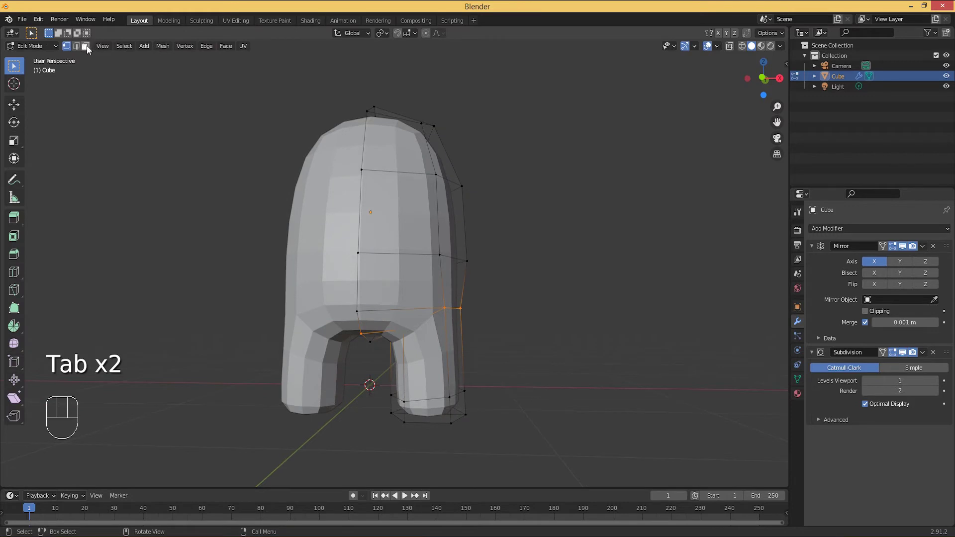
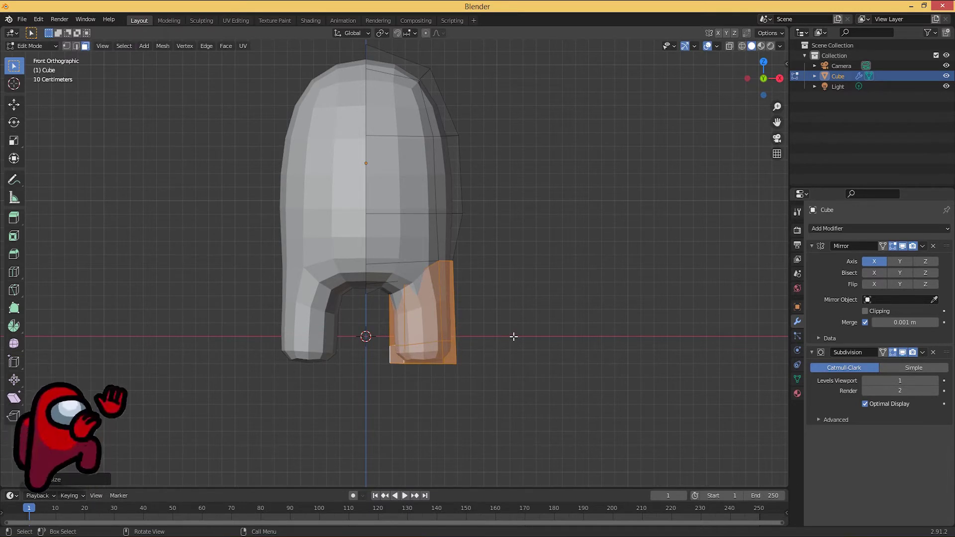
- Return to Object Mode and apply the Mirror and Subdivision modifiers to the crewmate body
{"action": "key", "text": "Tab"}
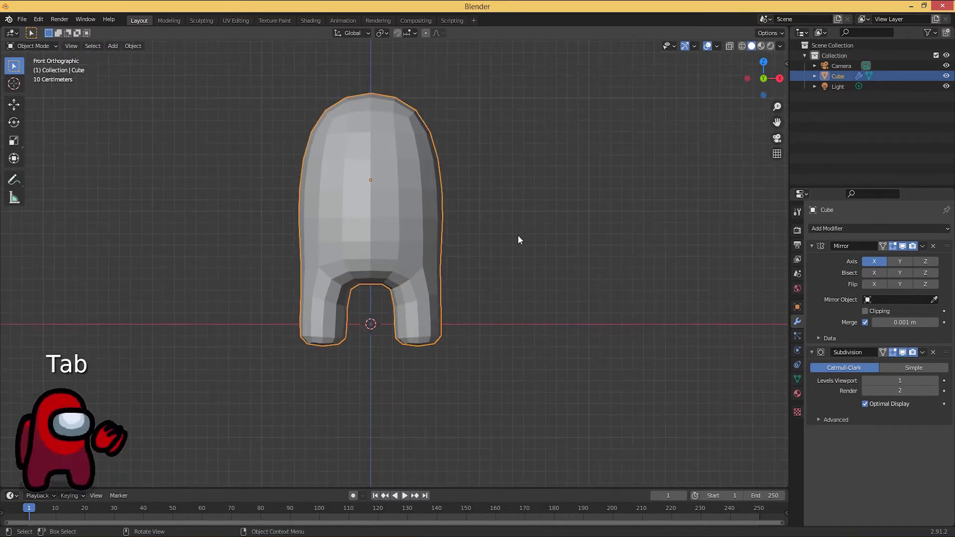
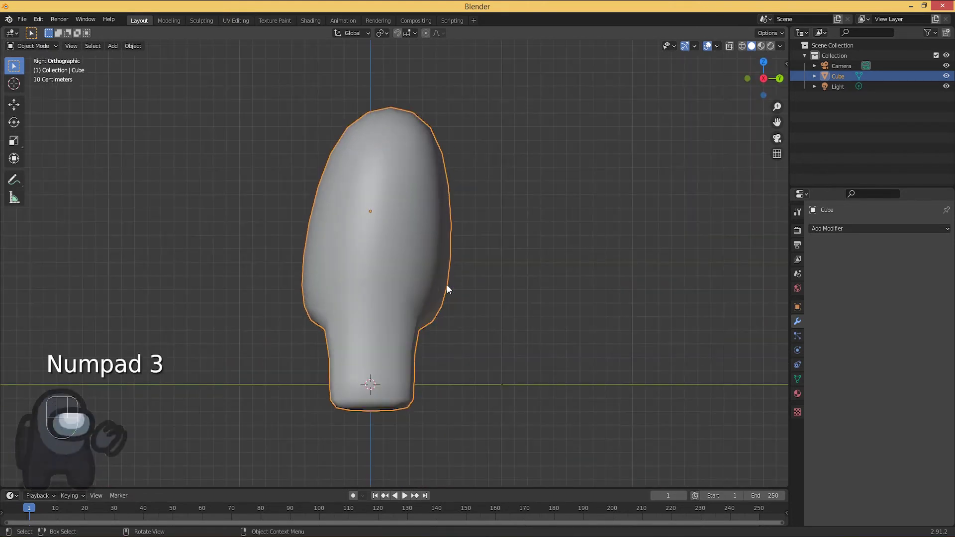
{"action": "left_click_drag", "start_coordinate": [488, 260], "coordinate": [503, 281]}
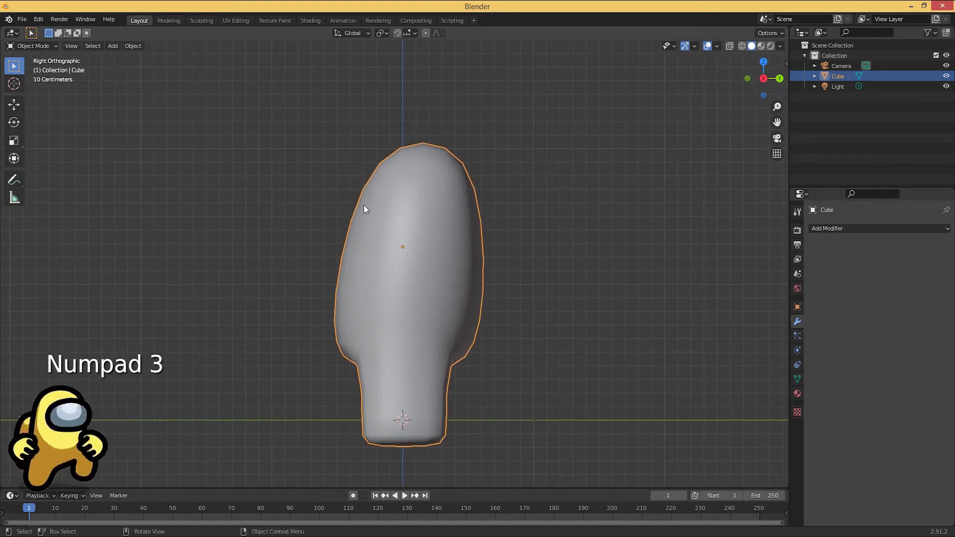
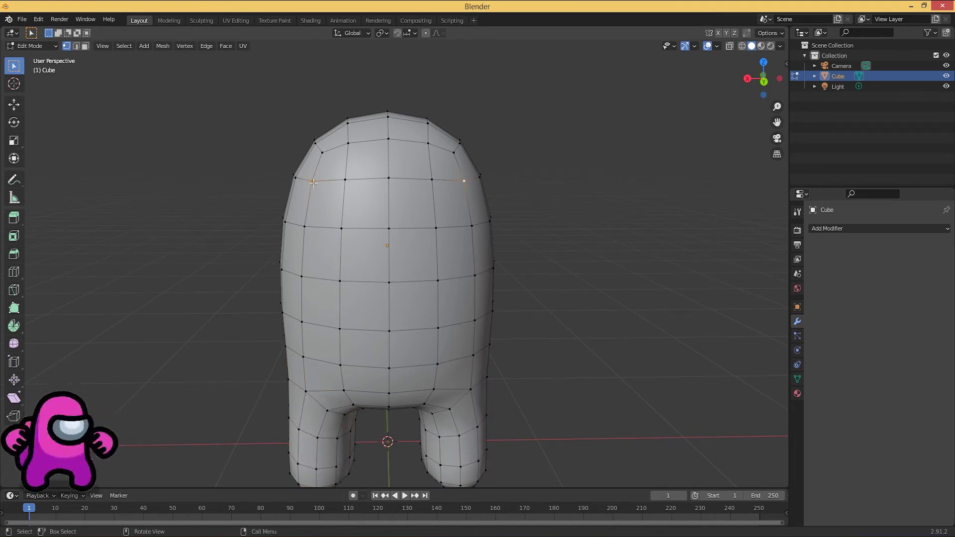
- Lower matching left and right front head vertices along Z to rough in the visor outline
{"action": "key", "text": "g"}
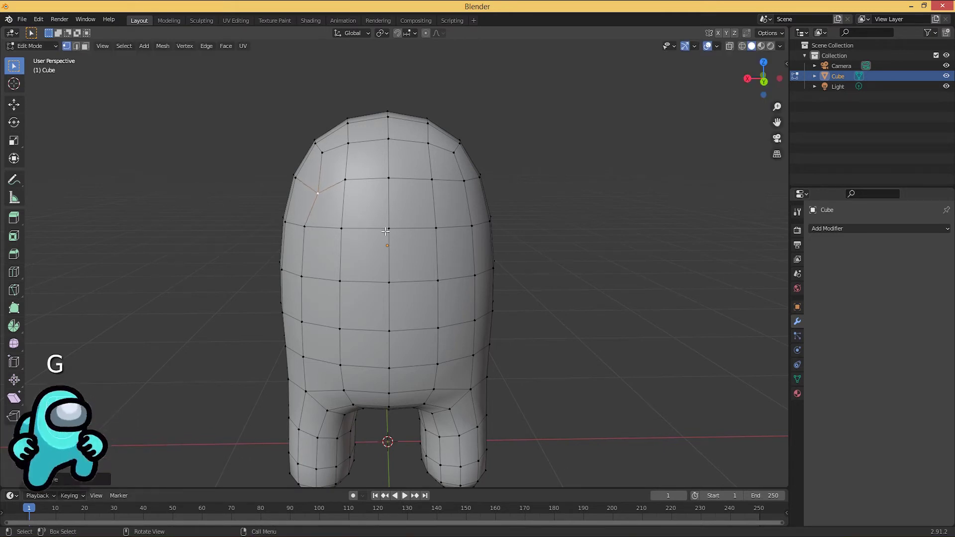
{"action": "key", "text": "g"}
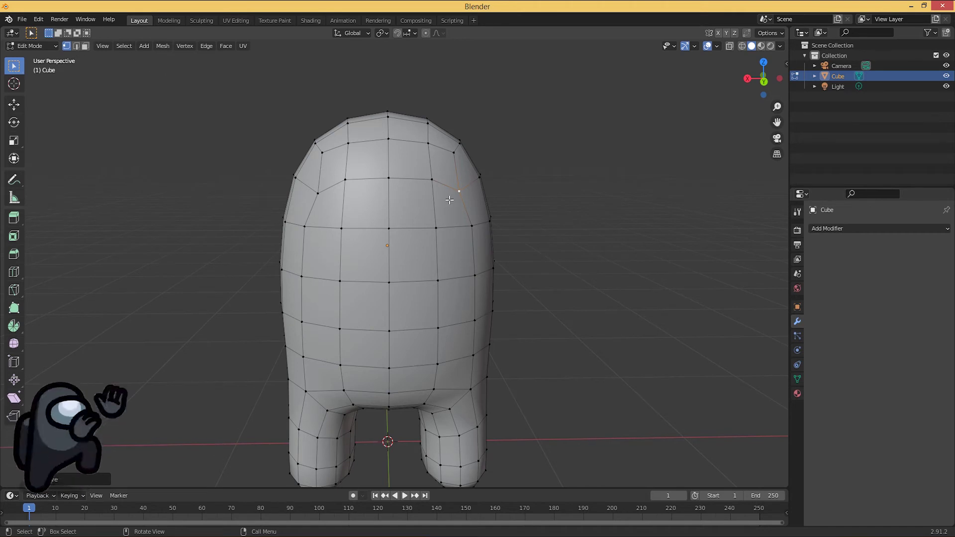
{"action": "key", "text": "g"}
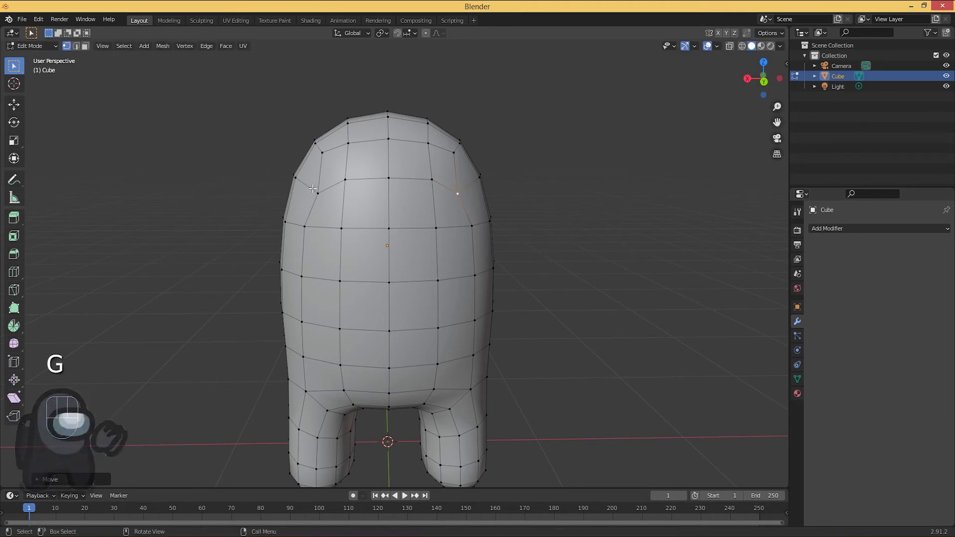
{"action": "left_click", "coordinate": [331, 203]}
{"action": "key", "text": "g"}
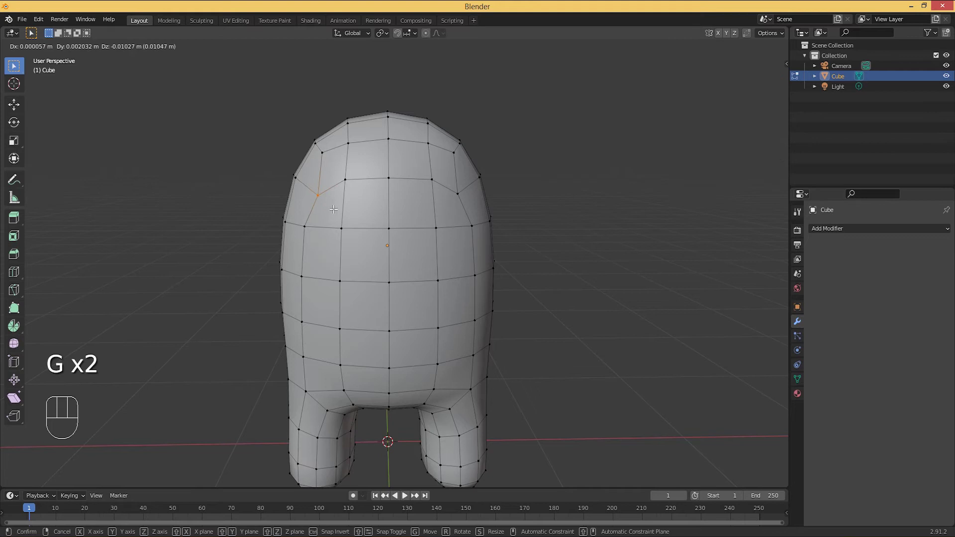
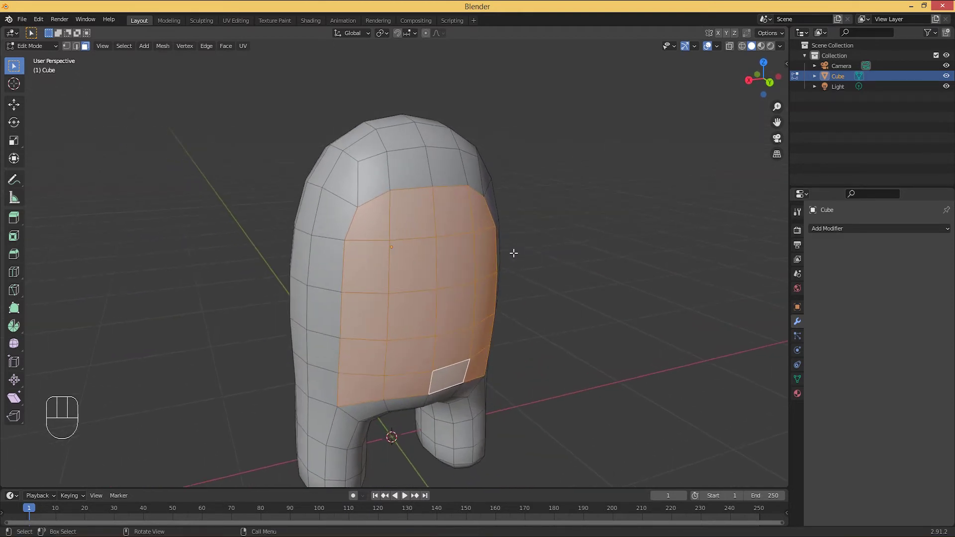
- Inset the selected front head faces by about 0.027 to define the visor patch
{"action": "key", "text": "i"}
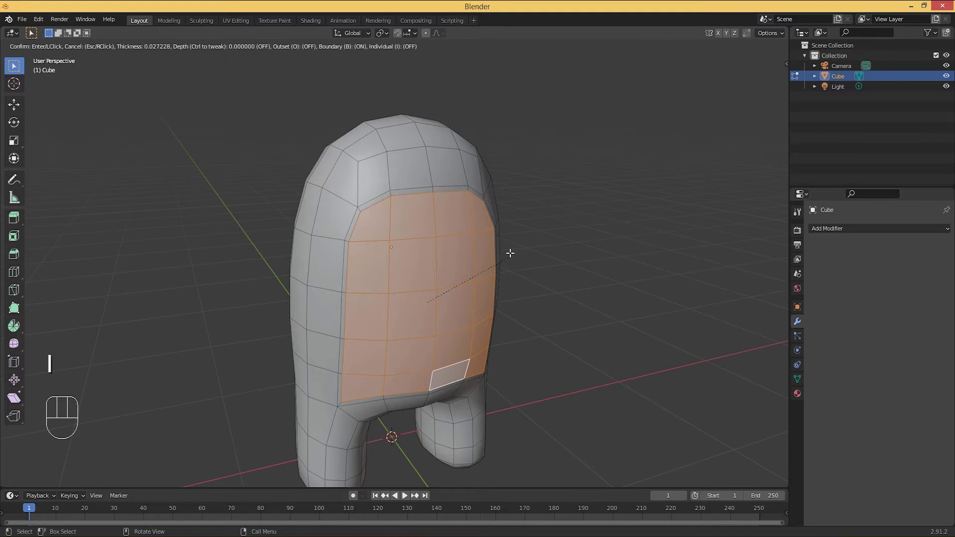
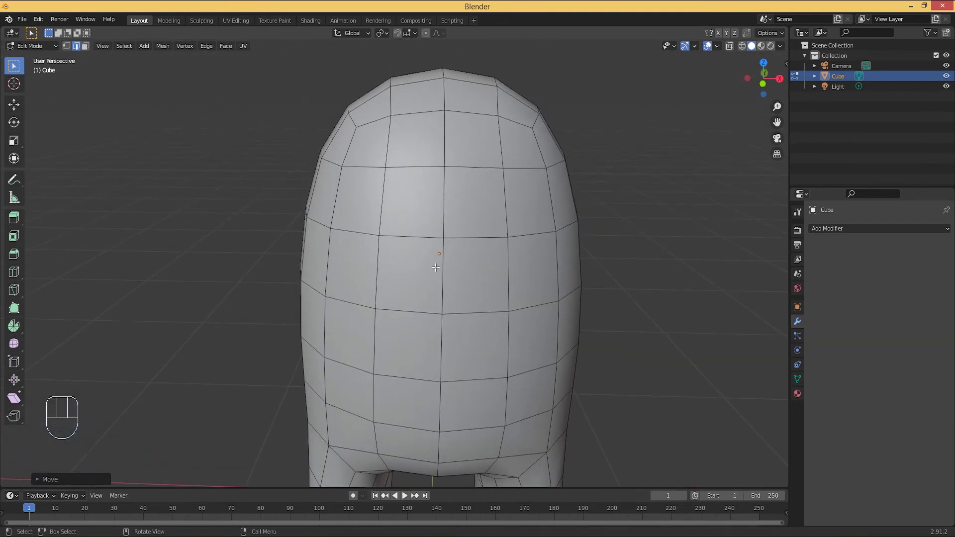
- In vertex select, drag the upper-left and upper-right head vertices down to round the visor outline
{"action": "left_click", "coordinate": [68, 45]}
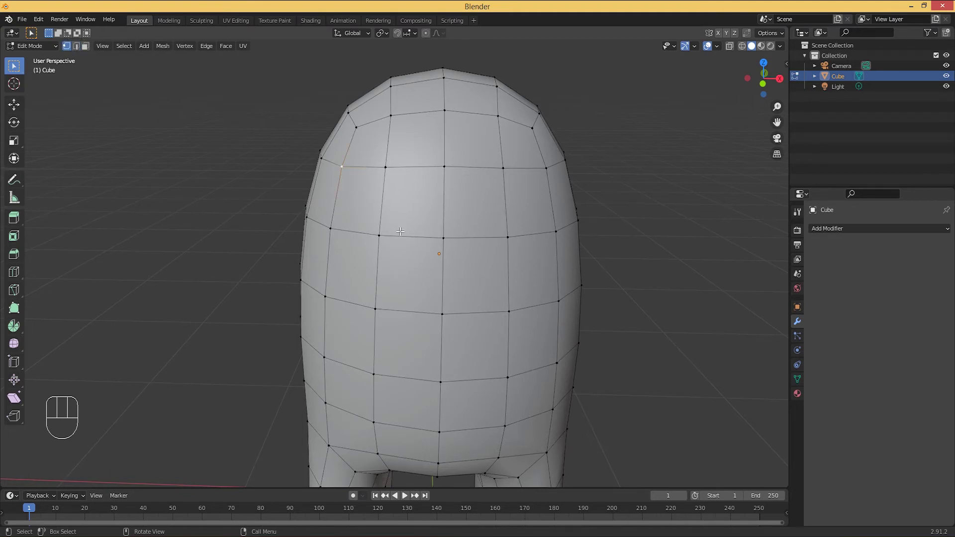
{"action": "key", "text": "g"}
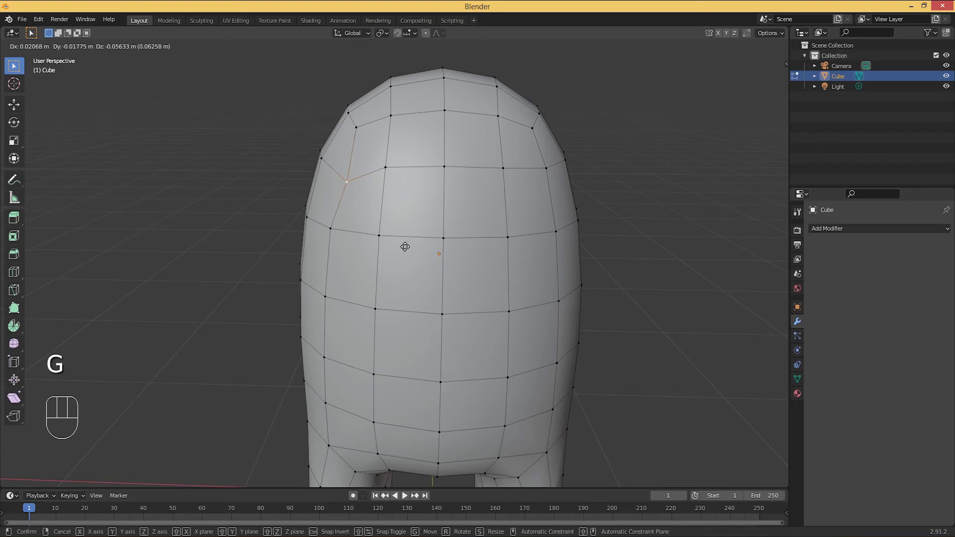
{"action": "left_click", "coordinate": [550, 173]}
{"action": "key", "text": "g"}
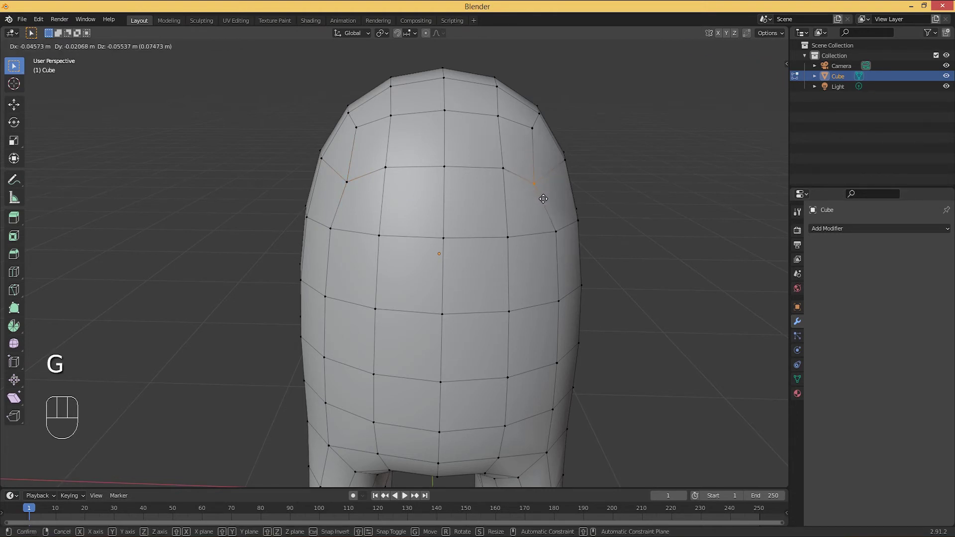
{"action": "left_click", "coordinate": [367, 189]}
{"action": "key", "text": "g"}
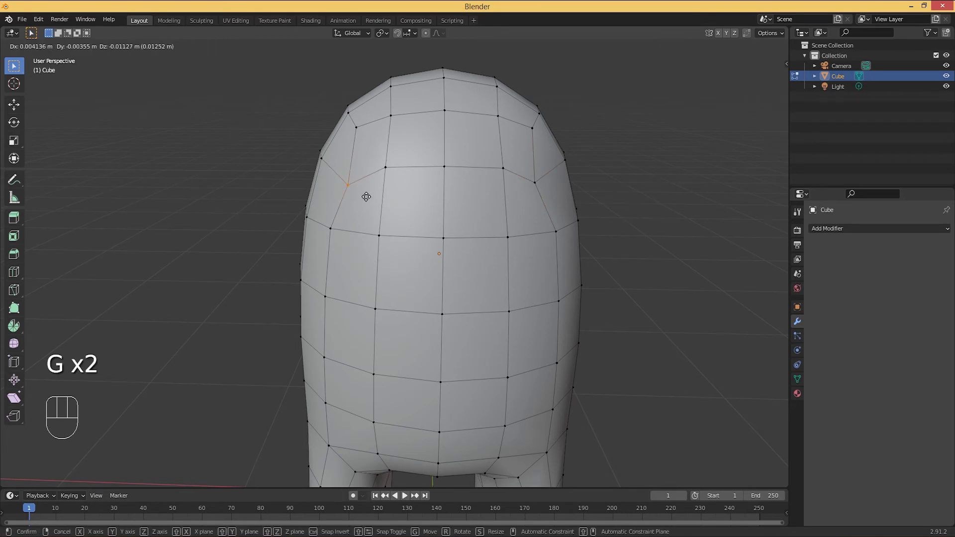
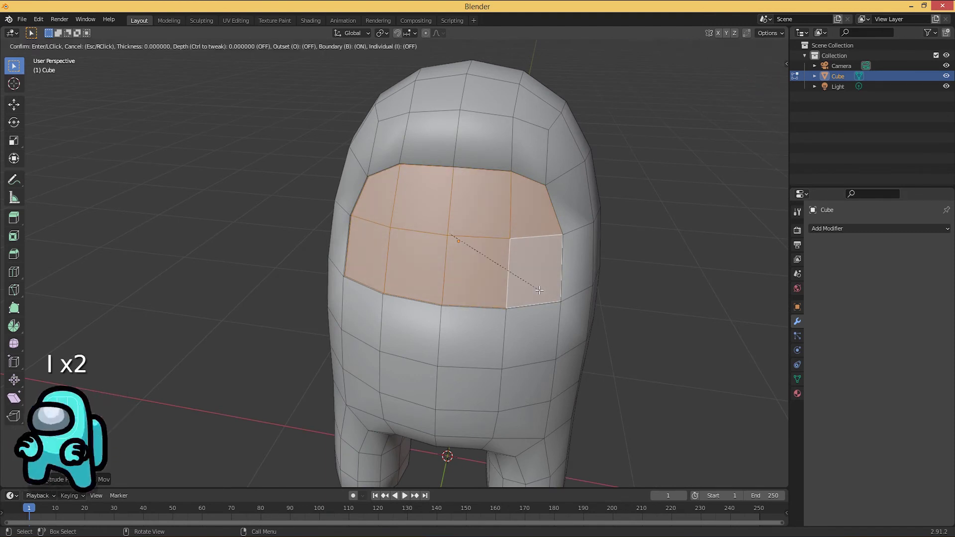
- Scale the visor faces slightly, redo as an extrusion along normals, and check it from the side view
{"action": "key", "text": "s"}
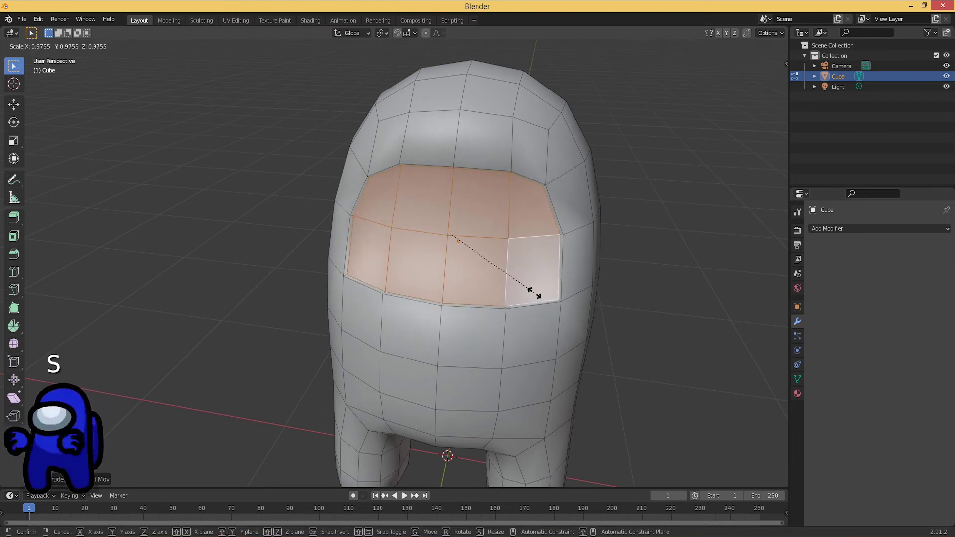
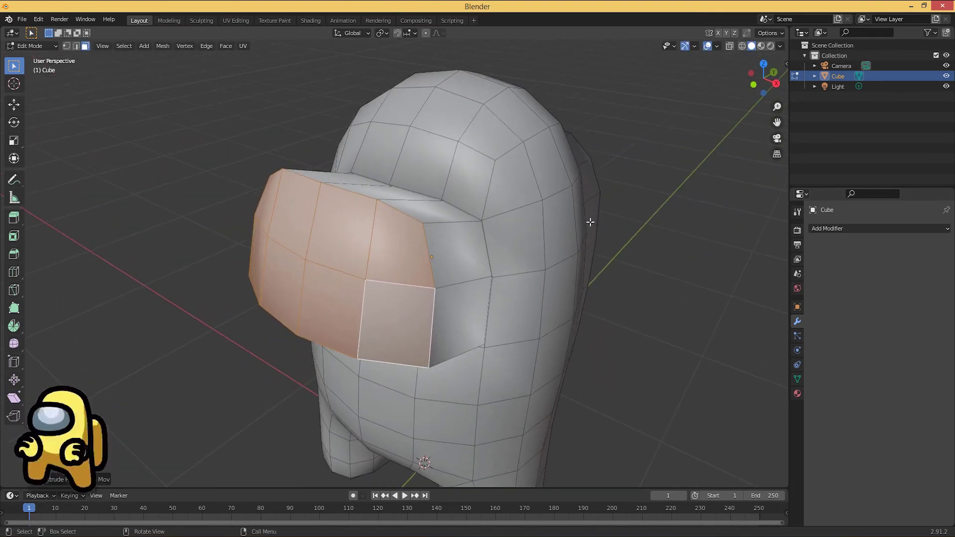
{"action": "key", "text": "ctrl+z"}
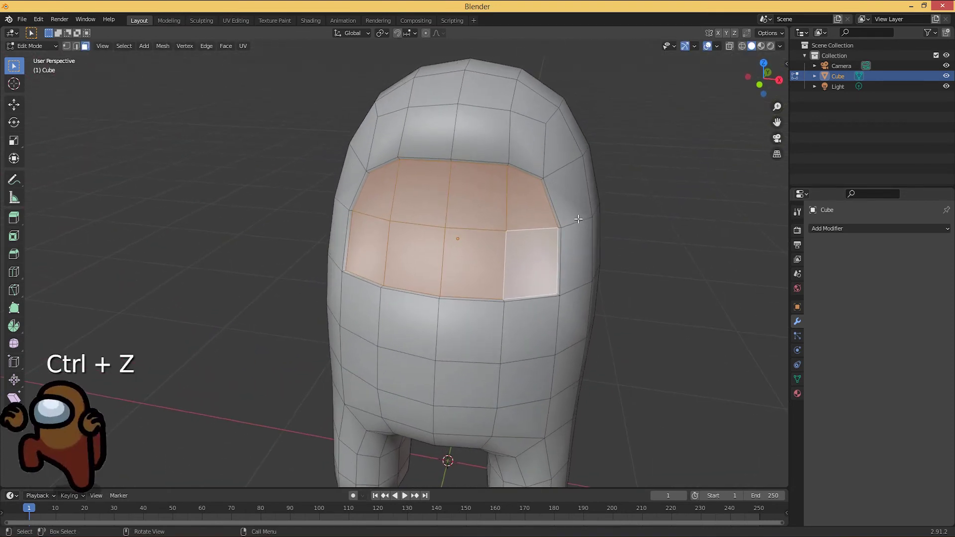
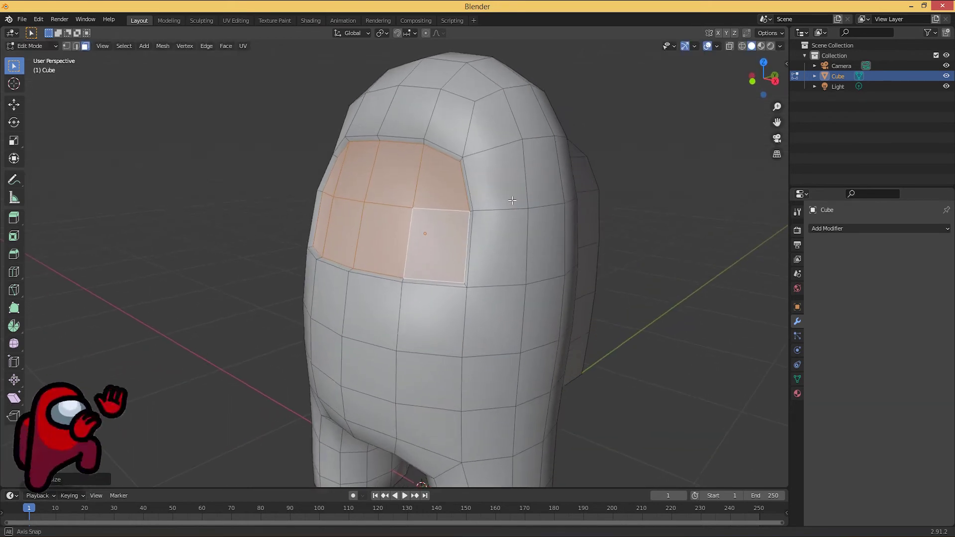
{"action": "key", "text": "e"}
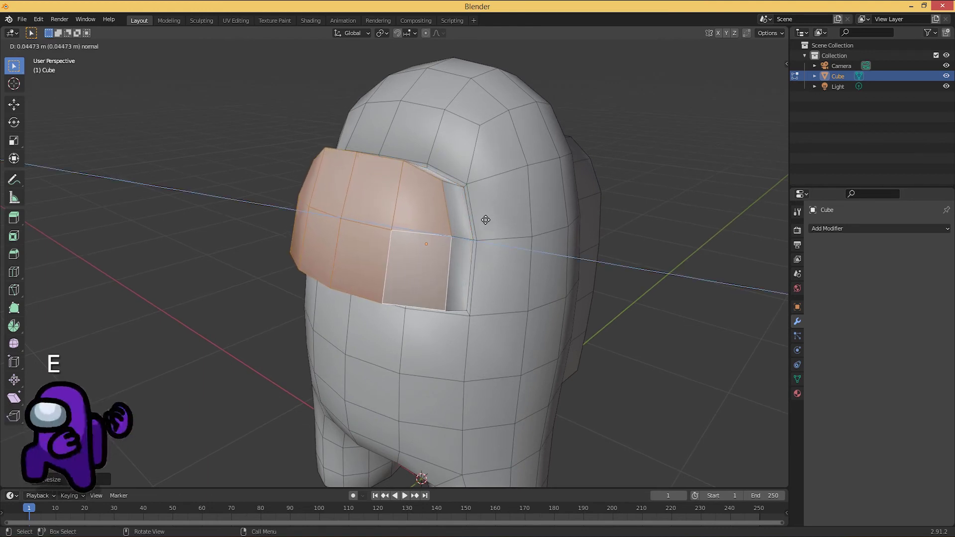
{"action": "key", "text": "KP_3"}
- Extrude the visor 0.048 m, slide it forward along Y, and tilt it about −12 degrees
{"action": "key", "text": "e"}
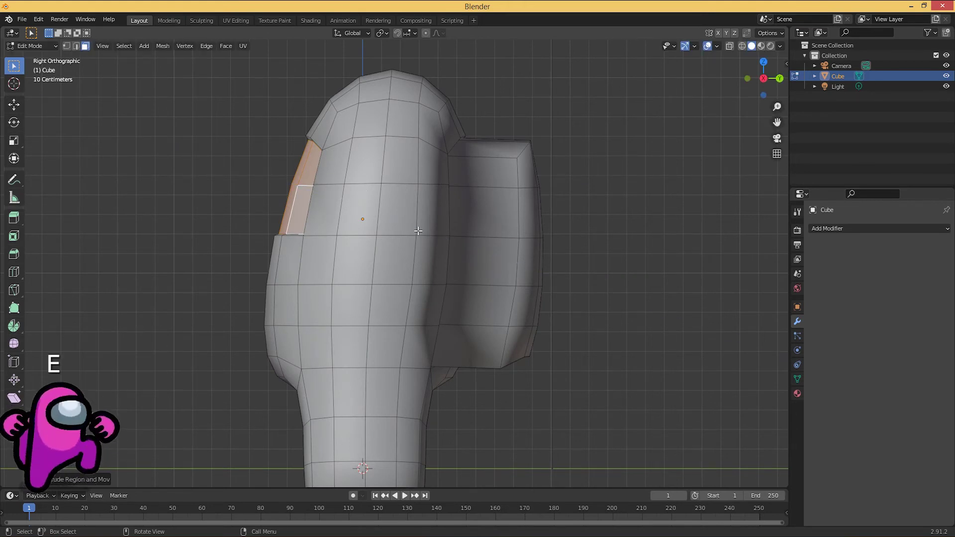
{"action": "key", "text": "g"}
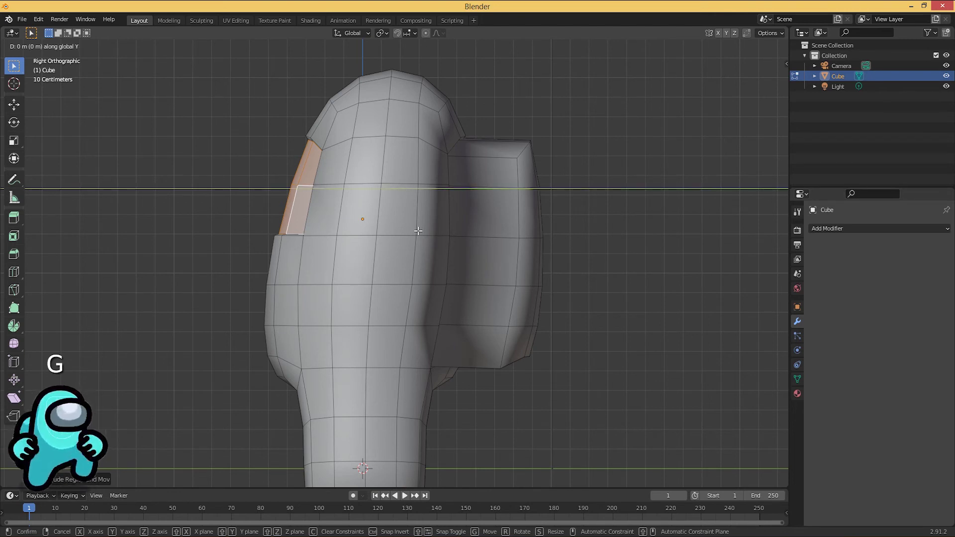
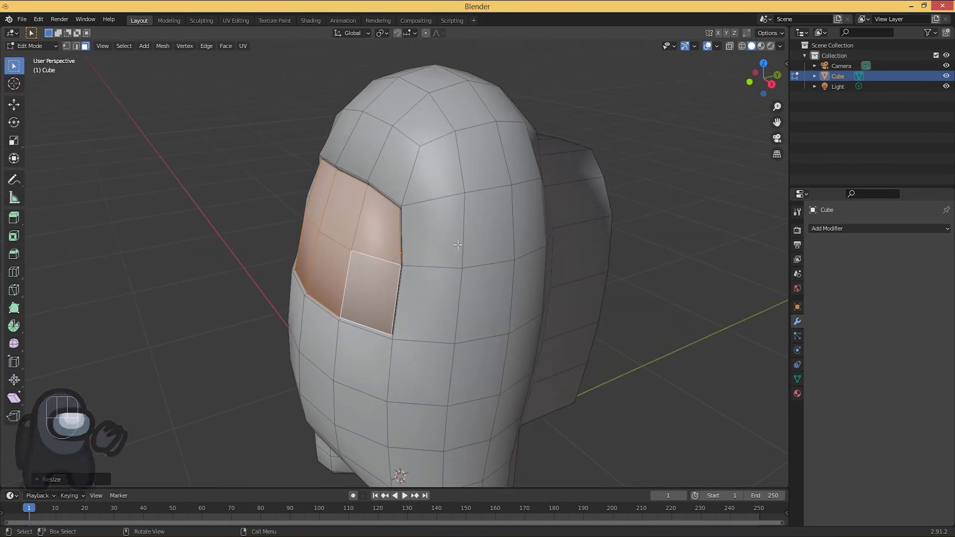
{"action": "key", "text": "KP_3"}
{"action": "key", "text": "e"}
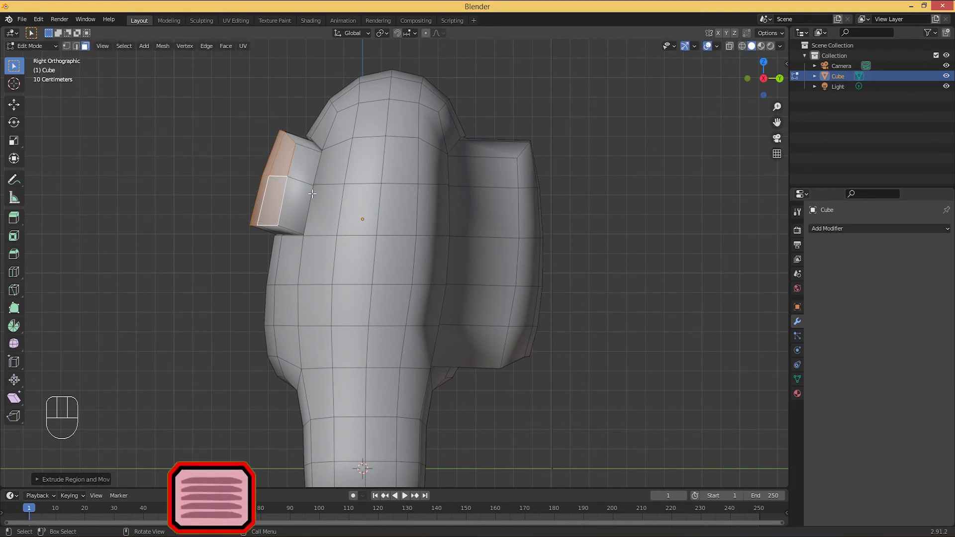
{"action": "key", "text": "r"}
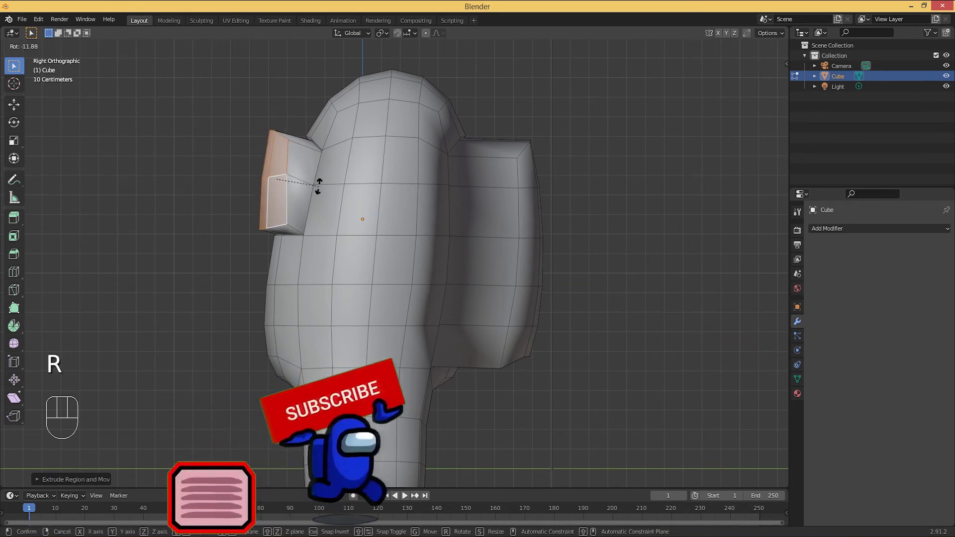
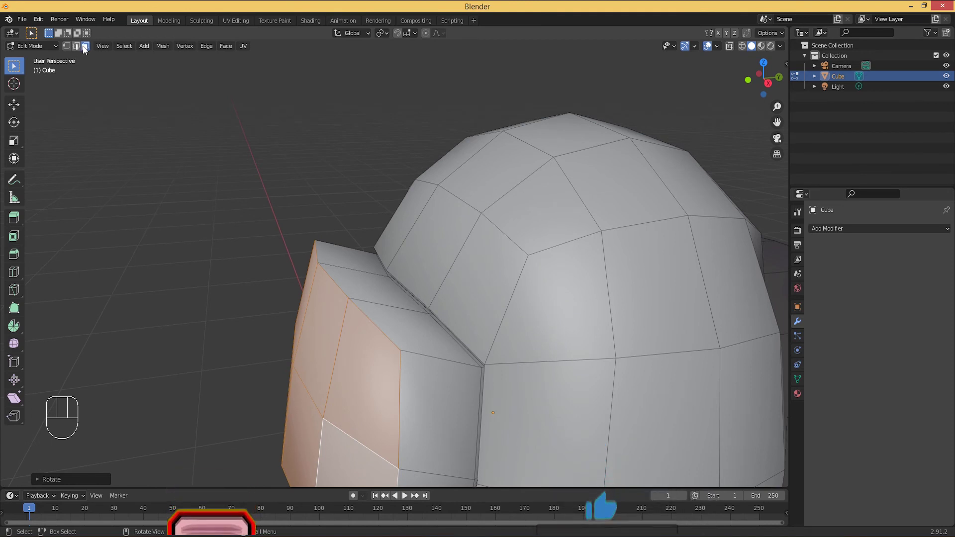
- Switch back to vertex selection after locking in the visor tilt
{"action": "left_click", "coordinate": [70, 50]}
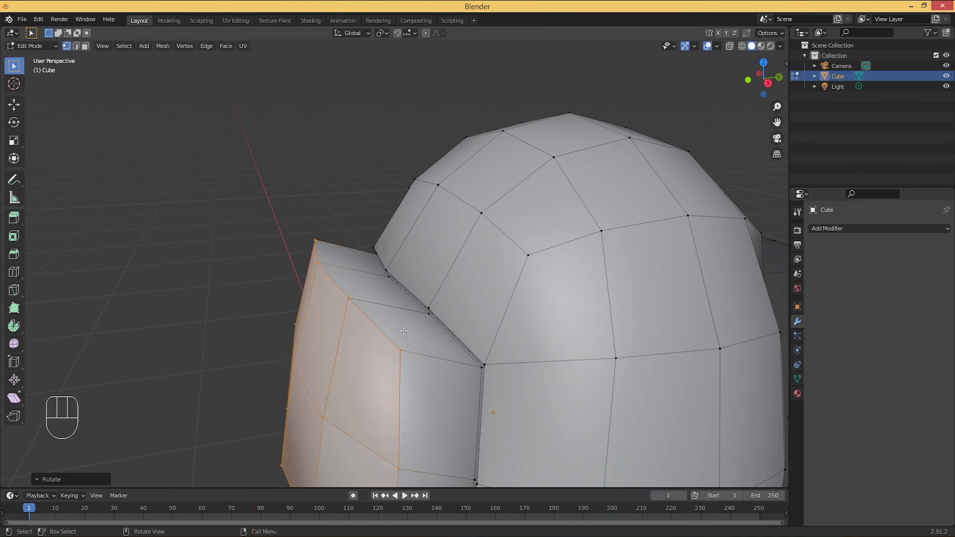
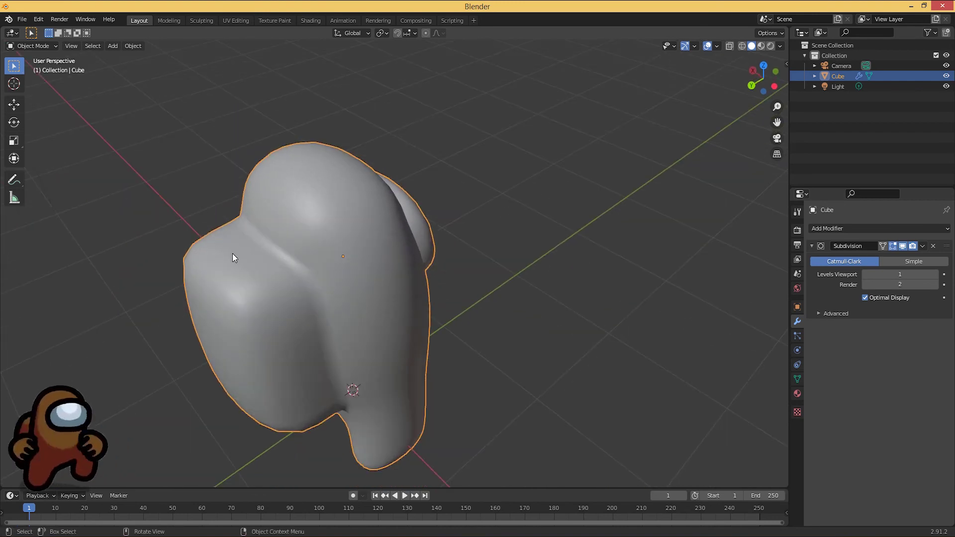
- Resume editing the crewmate mesh under the new level 1 / render 2 Subdivision modifier
{"action": "key", "text": "Tab"}
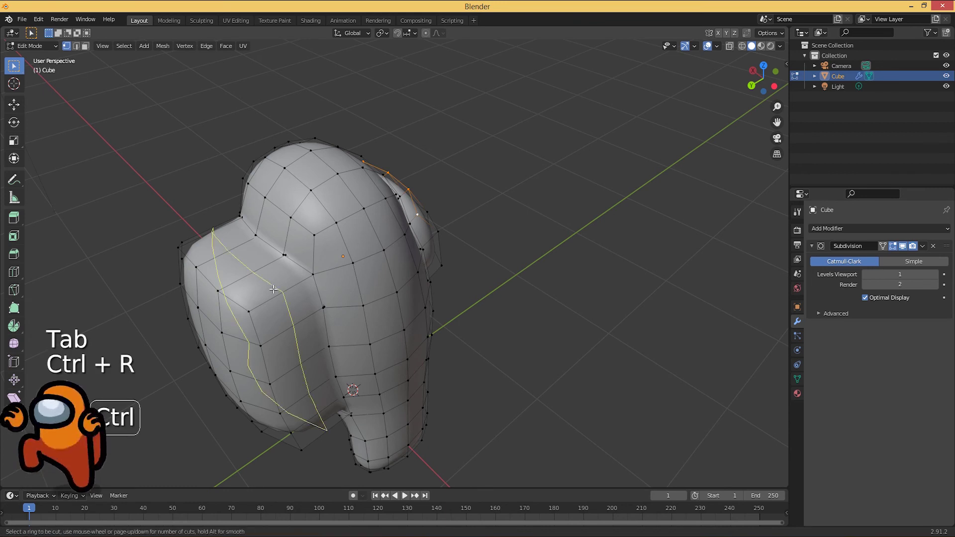
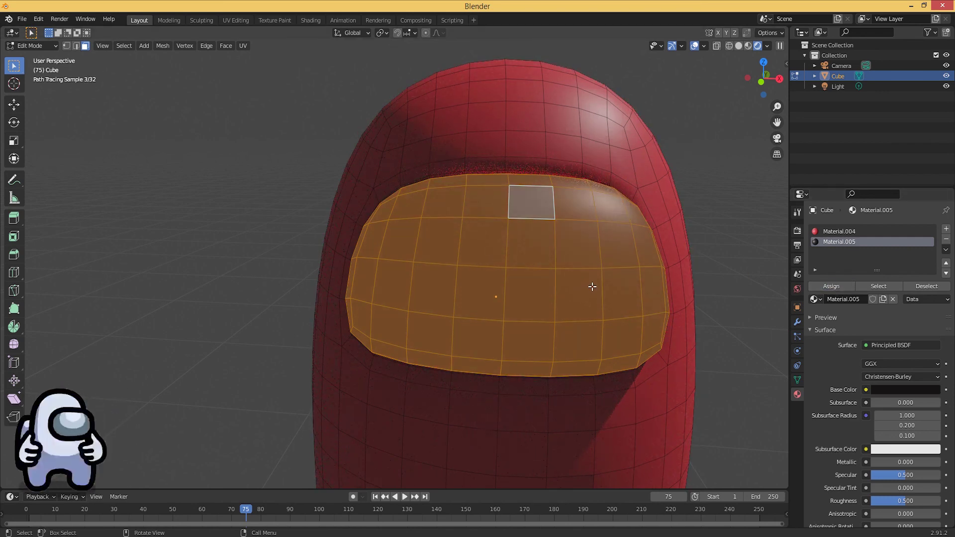
- Leave Edit Mode and orbit around the rendered red crewmate with its dark visor
{"action": "key", "text": "Tab"}
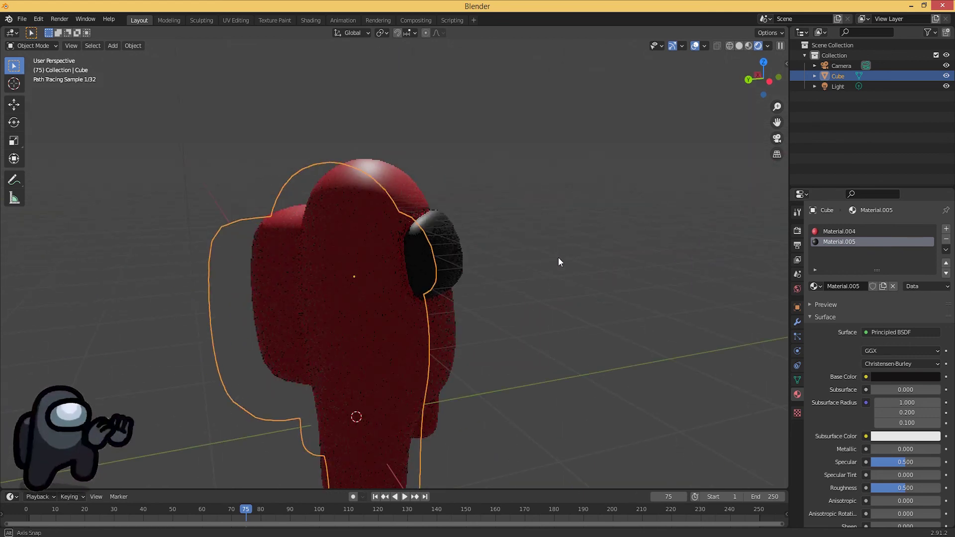
{"action": "left_click_drag", "start_coordinate": [496, 279], "coordinate": [525, 316]}
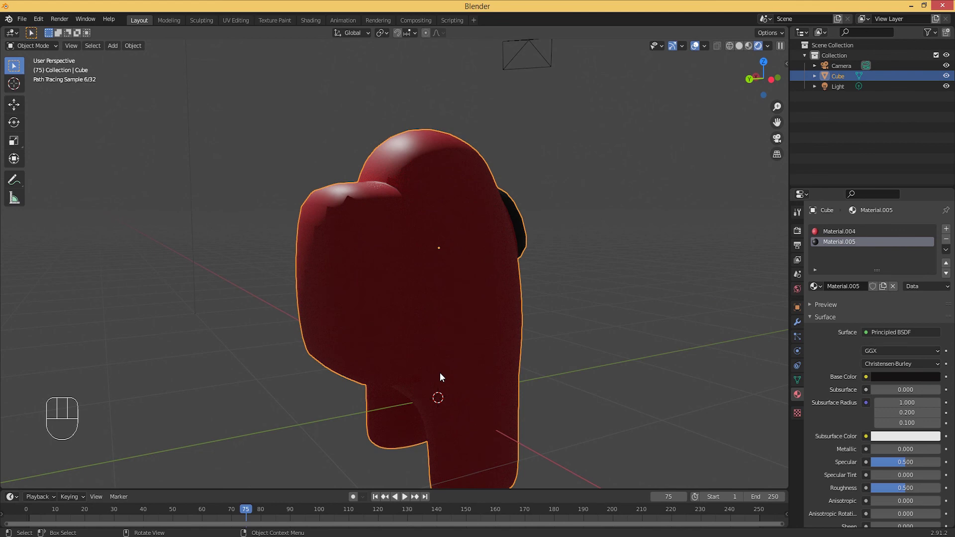